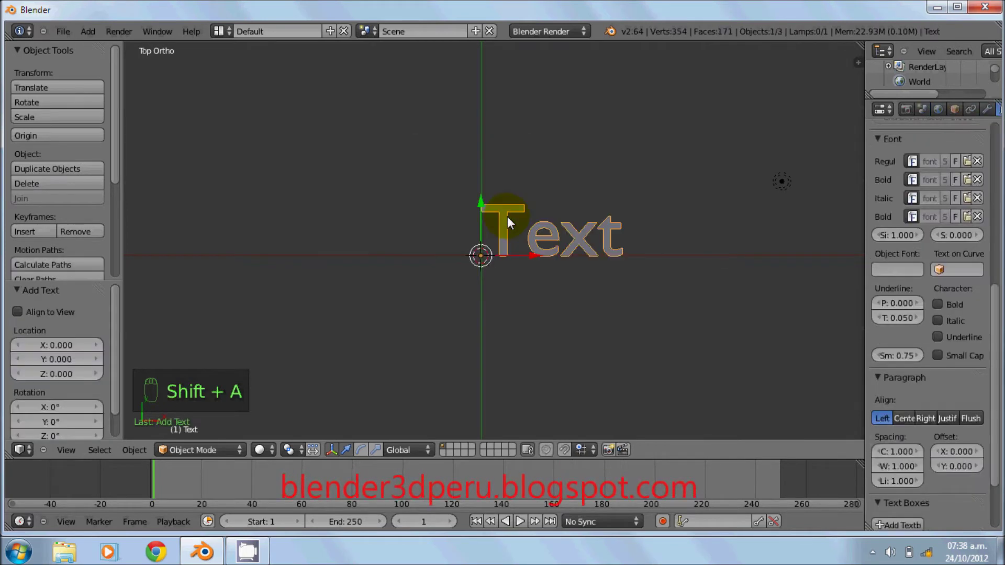
# - Replace the placeholder text with 'BLENDER 3D PERU' in edit mode and exit editing
pyautogui.press('Tab')
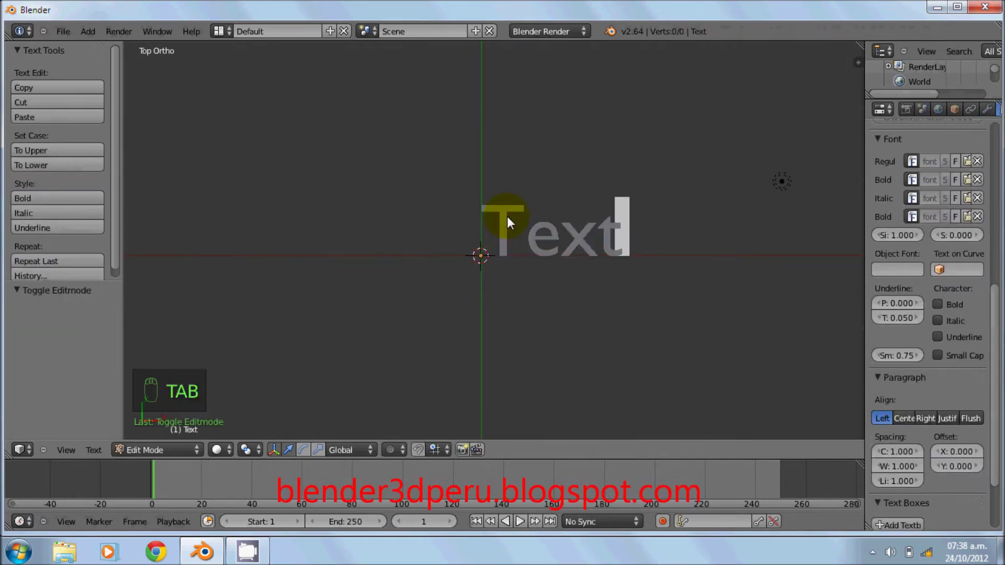
pyautogui.press('BackSpace')
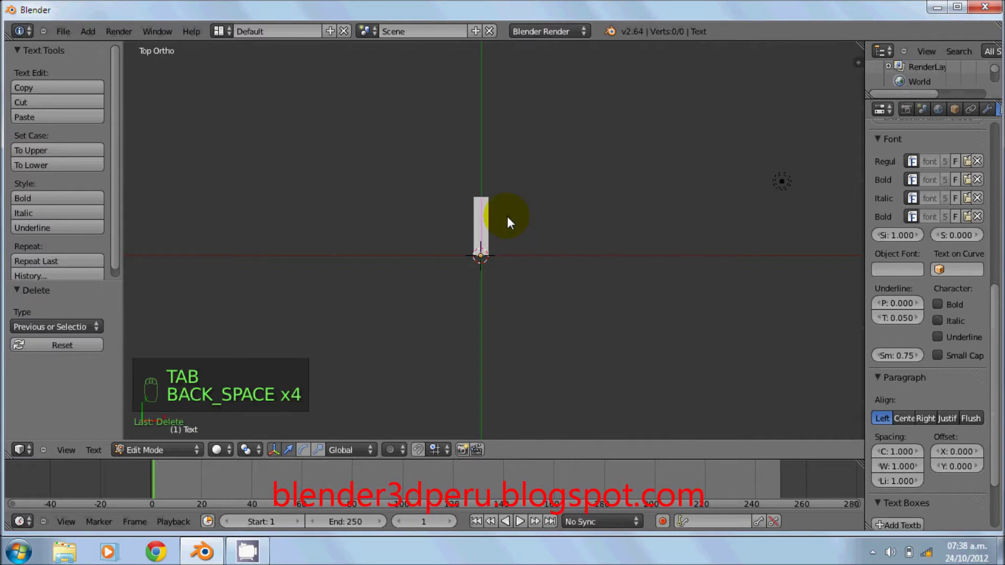
pyautogui.press('b')
pyautogui.press('l')
pyautogui.press('e')
pyautogui.press('n')
pyautogui.press('e')
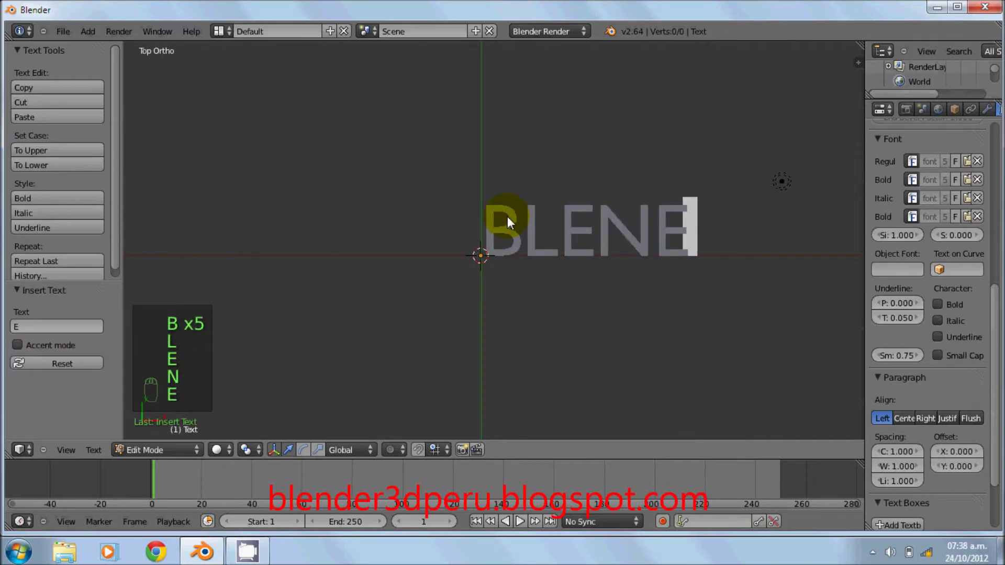
pyautogui.press('BackSpace')
pyautogui.press('d')
pyautogui.press('e')
pyautogui.press('r')
pyautogui.press('space')
pyautogui.press('KP_2')
pyautogui.press('d')
pyautogui.press('space')
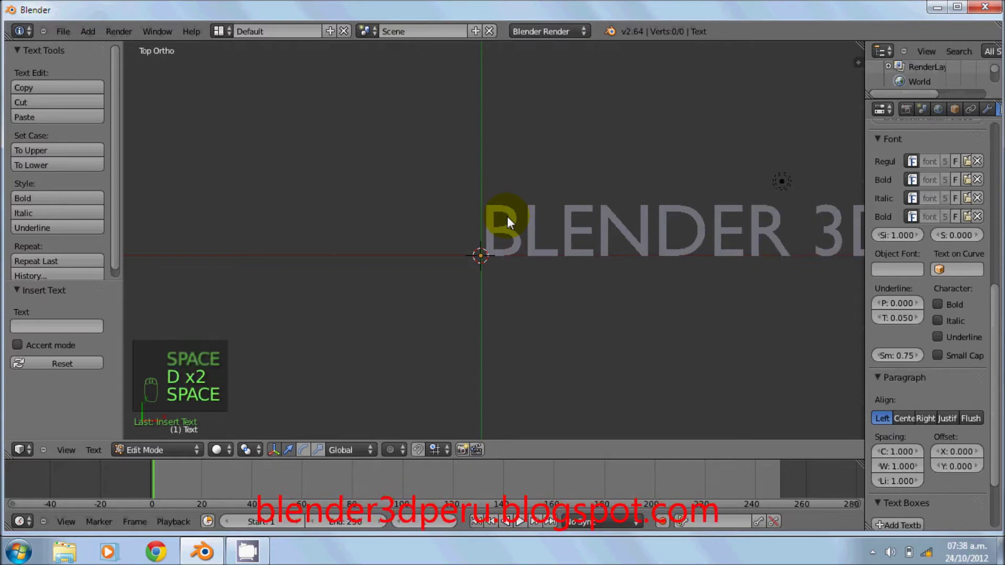
pyautogui.press('p')
pyautogui.press('e')
pyautogui.press('r')
pyautogui.press('u')
pyautogui.press('Tab')
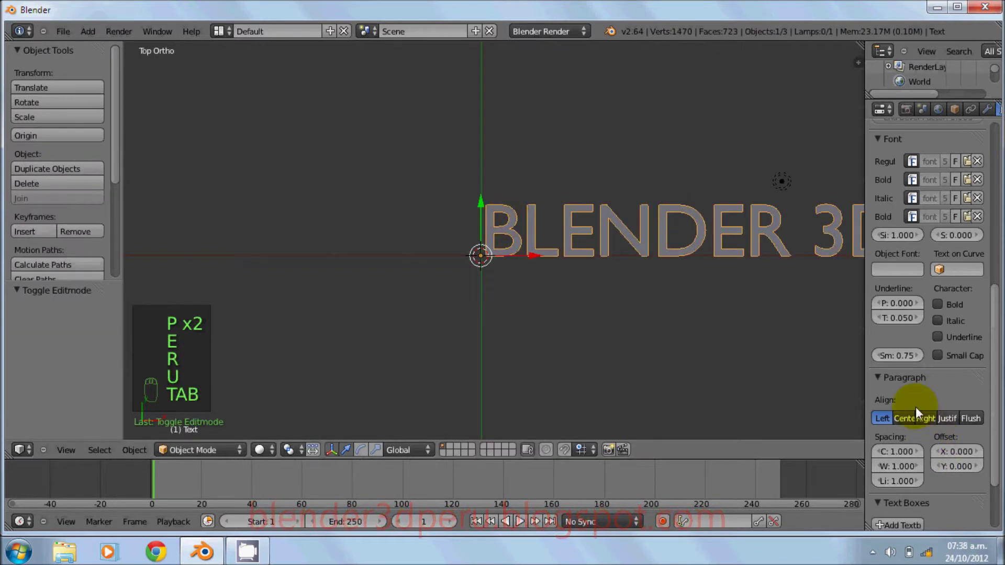
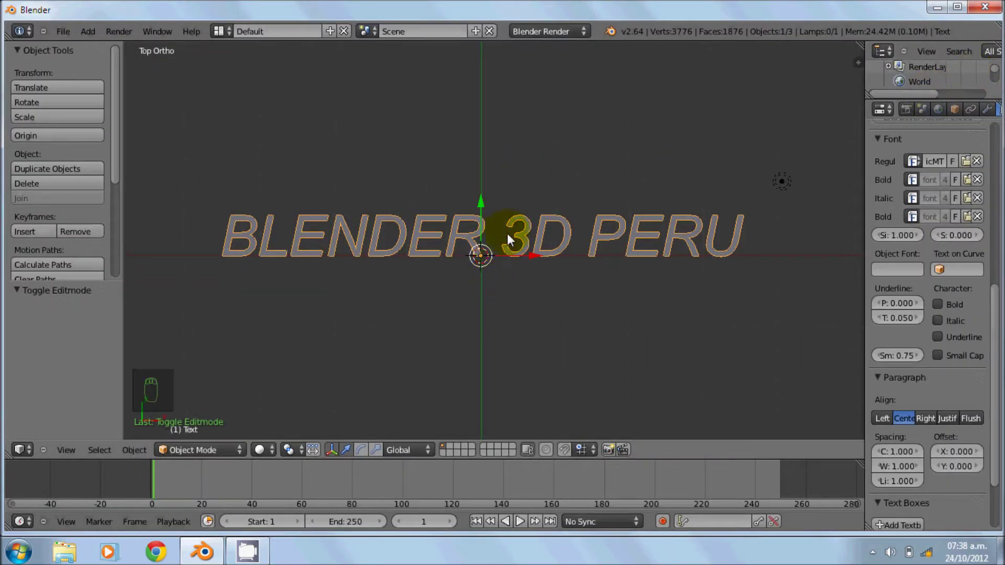
# - Convert the title text to a curve and rotate it 90° about X to stand upright
pyautogui.press('alt+c')
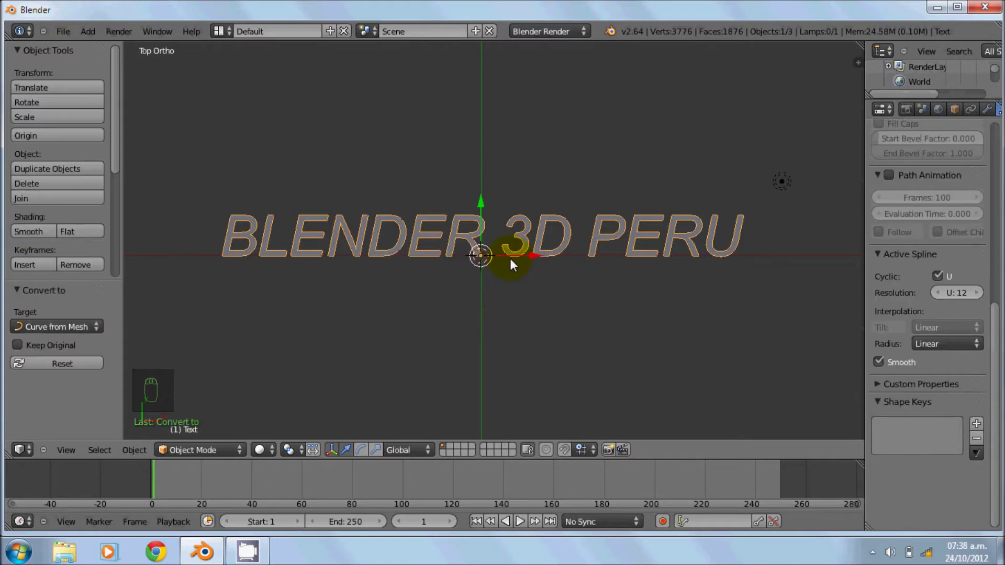
pyautogui.press('r')
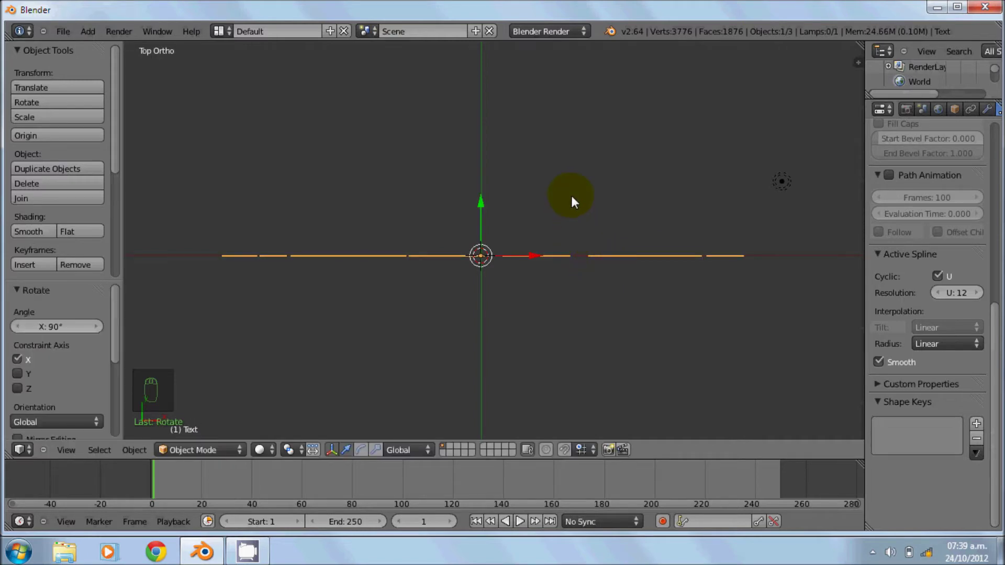
# - Add a Bezier curve and rotate it -90° so it stands vertical
pyautogui.press('shift+a')
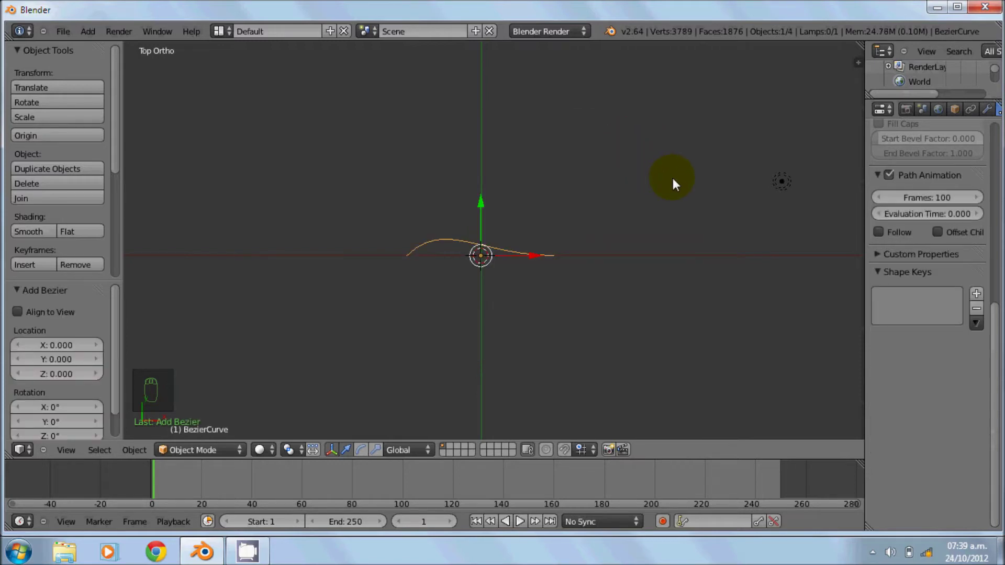
pyautogui.press('r')
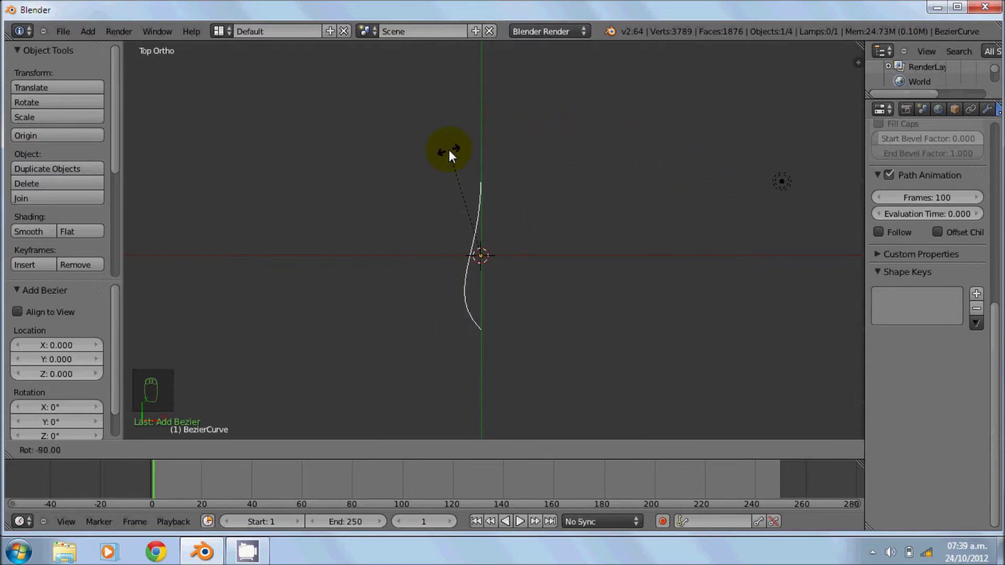
# - Set the title text curve as the Bezier path's Bevel Object in the Geometry panel
pyautogui.moveTo(456, 153); pyautogui.dragTo(486, 131)
pyautogui.moveTo(486, 131); pyautogui.dragTo(964, 314)
pyautogui.moveTo(963, 314); pyautogui.dragTo(937, 336)
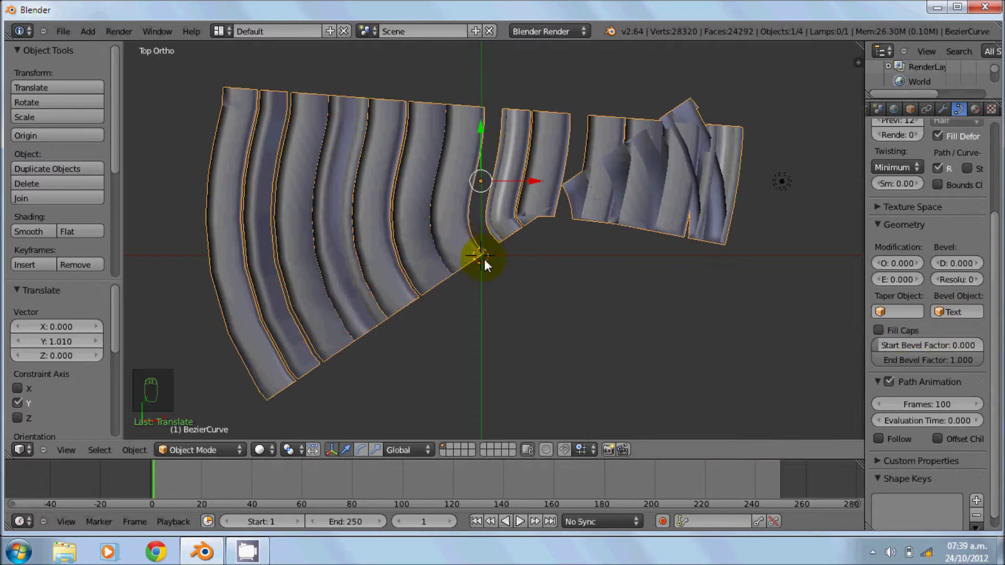
pyautogui.moveTo(488, 263); pyautogui.dragTo(487, 263)
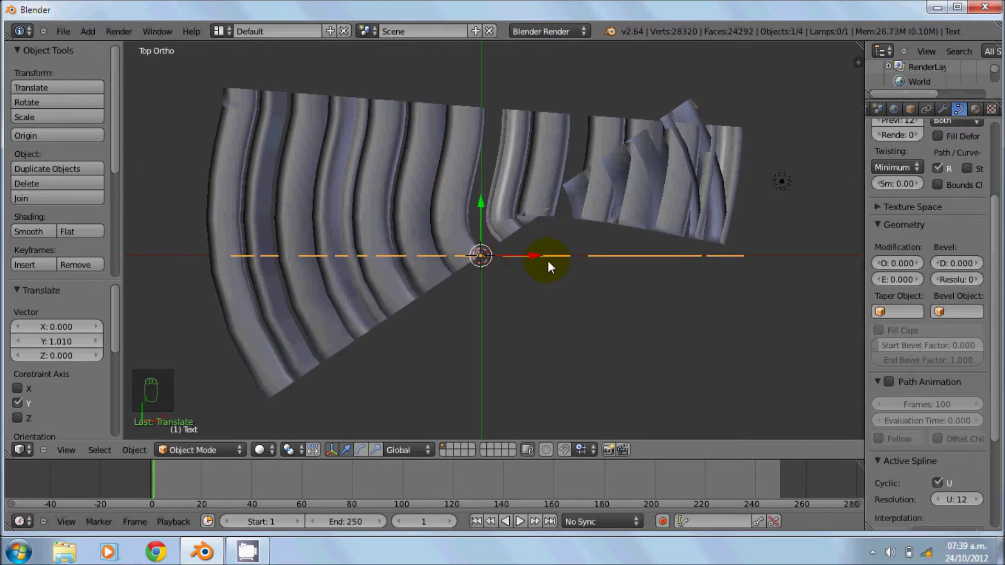
# - Send the text outline curve to another layer and enter edit mode on the Bezier path
pyautogui.press('m')
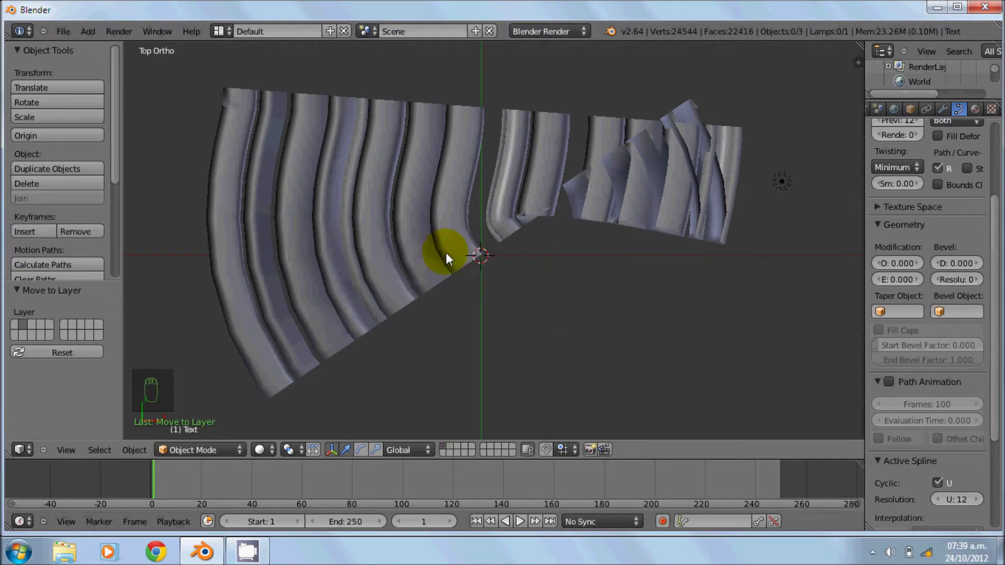
pyautogui.moveTo(453, 256); pyautogui.dragTo(454, 257)
pyautogui.press('Tab')
# - Shift part of the Bezier path 0.5 units along X from the front view, reshaping the sweep
pyautogui.moveTo(454, 218); pyautogui.dragTo(505, 219)
pyautogui.moveTo(508, 218); pyautogui.dragTo(540, 223)
pyautogui.scroll(3)
pyautogui.scroll(3)
pyautogui.scroll(3)
pyautogui.moveTo(541, 223); pyautogui.dragTo(541, 234)
pyautogui.moveTo(541, 236); pyautogui.dragTo(541, 235)
pyautogui.moveTo(511, 251); pyautogui.dragTo(928, 324)
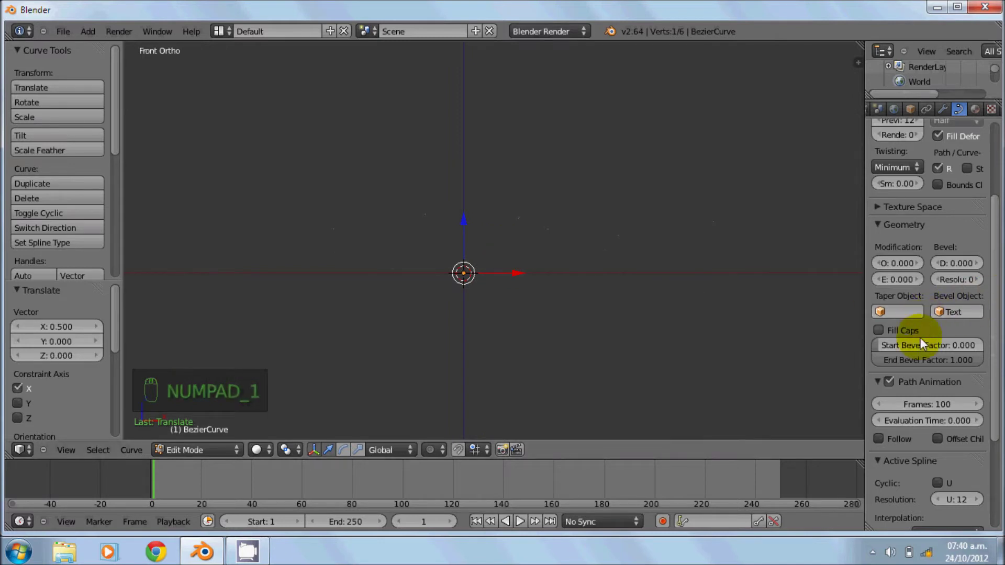
# - Enable Fill Caps so the swept letters are solid, and align the camera to the view
pyautogui.moveTo(885, 335); pyautogui.dragTo(512, 243)
pyautogui.moveTo(512, 244); pyautogui.dragTo(499, 257)
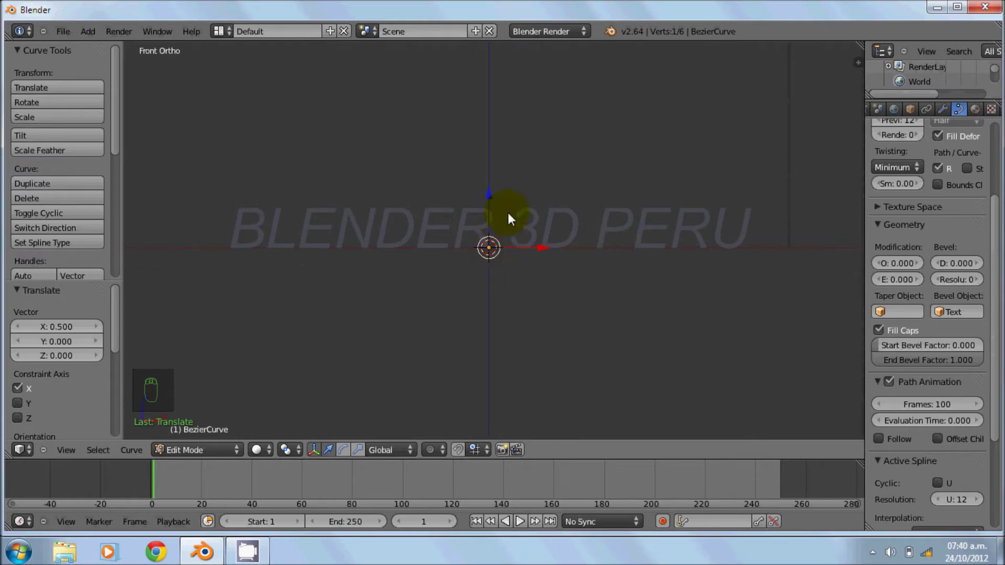
pyautogui.moveTo(514, 216); pyautogui.dragTo(513, 228)
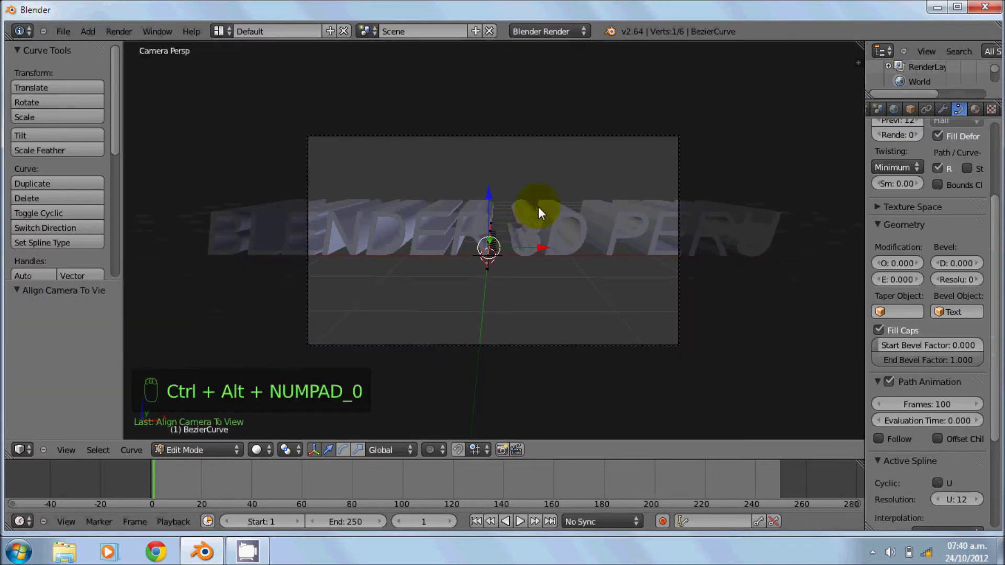
# - Leave edit mode and scale the lettering down to about 0.761
pyautogui.moveTo(523, 249); pyautogui.dragTo(523, 238)
pyautogui.press('Tab')
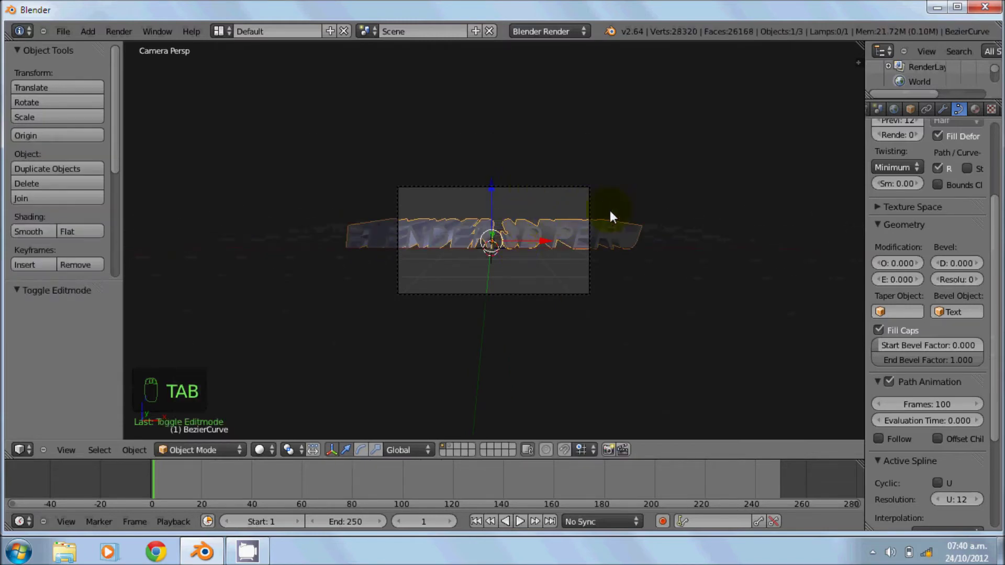
pyautogui.press('s')
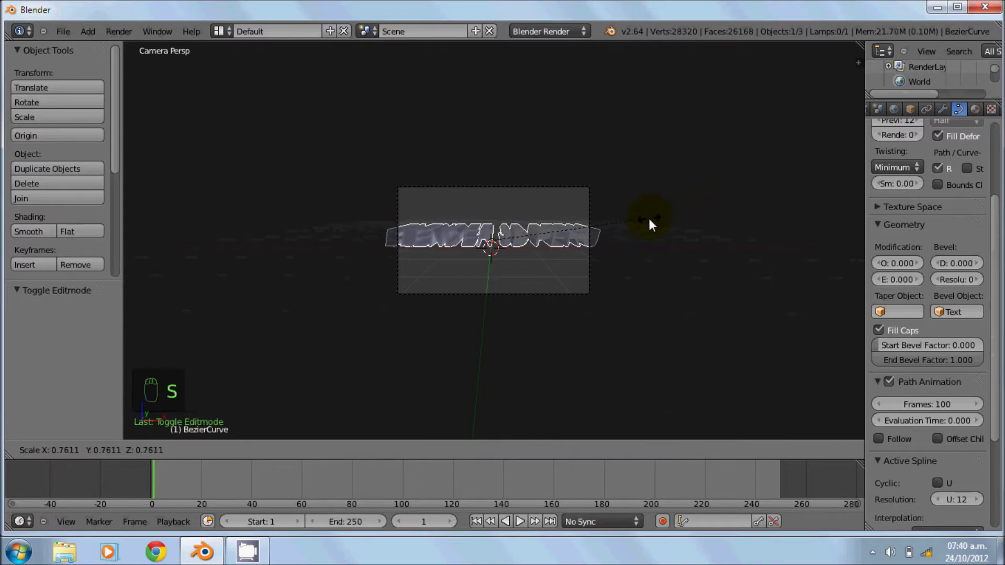
pyautogui.moveTo(656, 222); pyautogui.dragTo(525, 218)
pyautogui.middleClick(525, 218)
# - Move the camera back along Y so the title fits its frame, then switch to a side view
pyautogui.click(522, 161)
pyautogui.moveTo(523, 121); pyautogui.dragTo(529, 184)
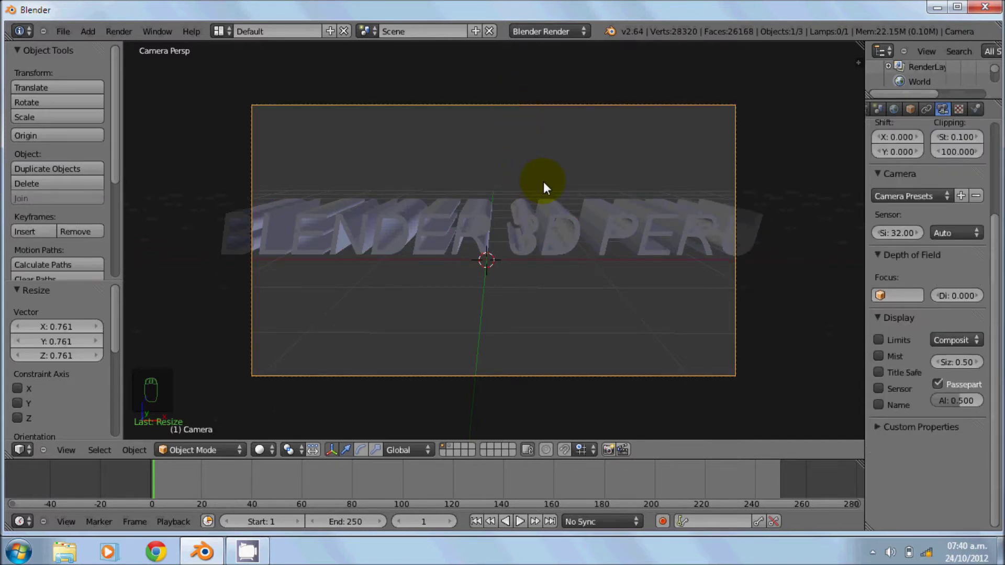
pyautogui.press('g')
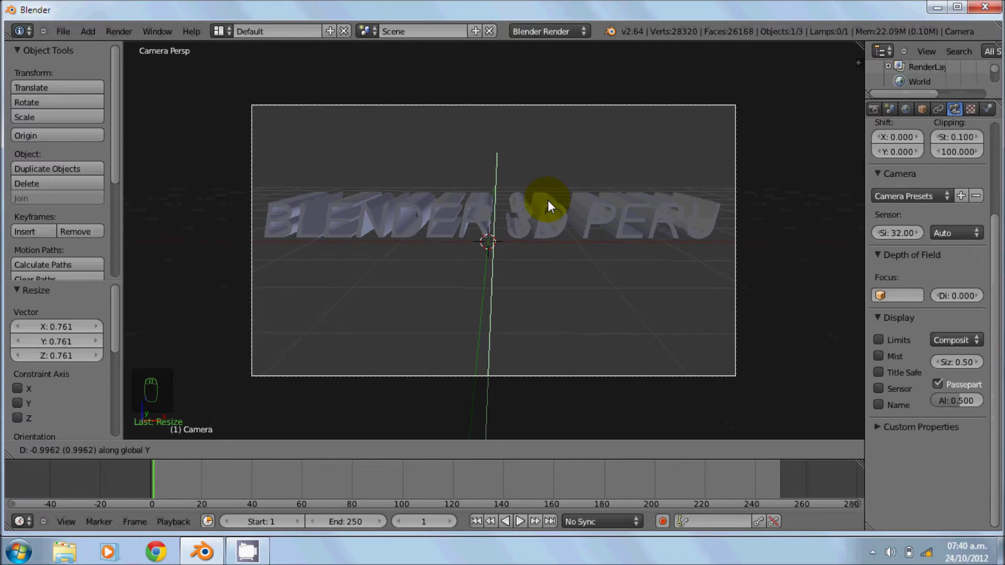
pyautogui.moveTo(553, 206); pyautogui.dragTo(520, 225)
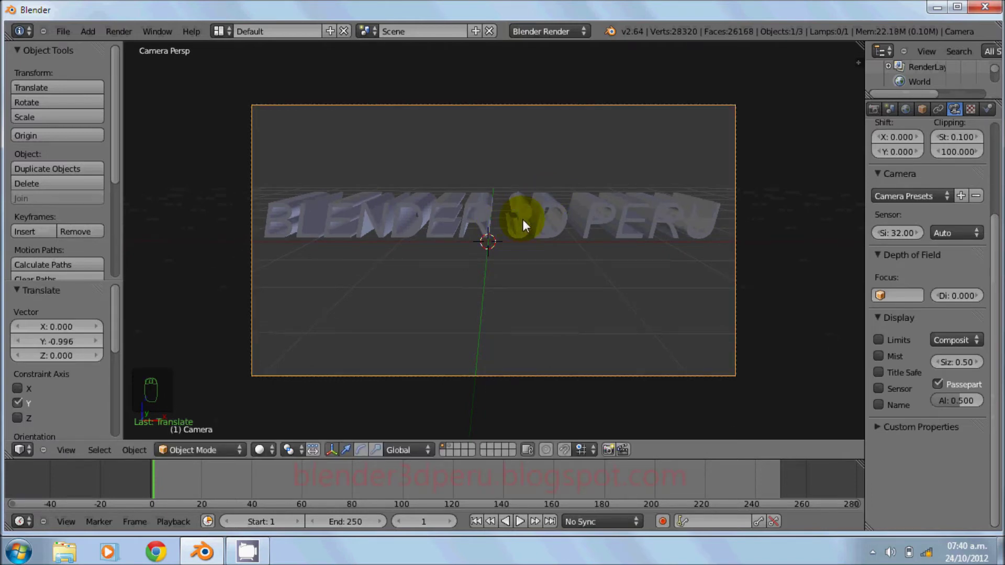
pyautogui.press('KP_1')
# - Extrude two new control points on the Bezier path, raising one and lowering the last to start a wave
pyautogui.moveTo(588, 237); pyautogui.dragTo(589, 238)
pyautogui.press('Tab')
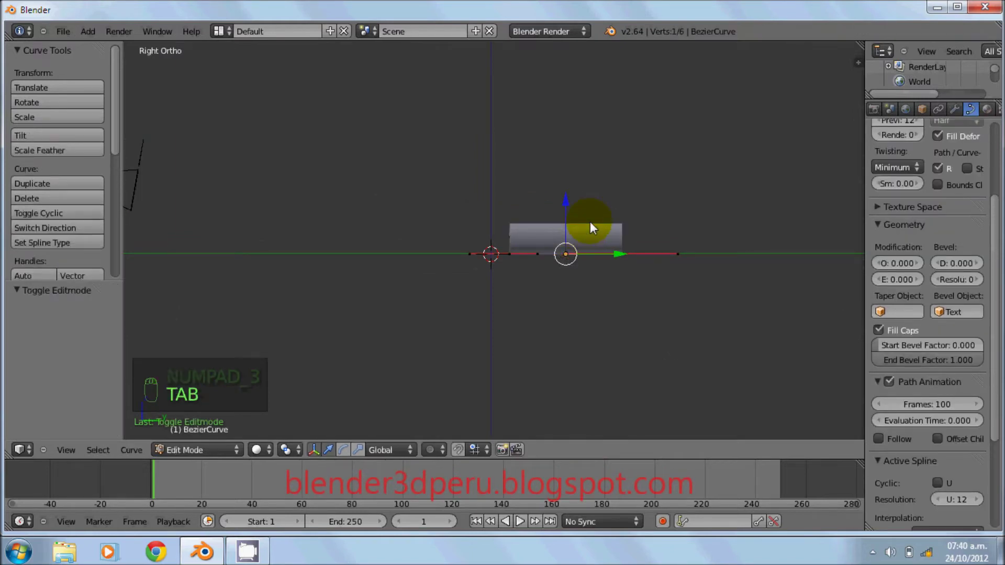
pyautogui.moveTo(657, 267); pyautogui.dragTo(569, 238)
pyautogui.press('e')
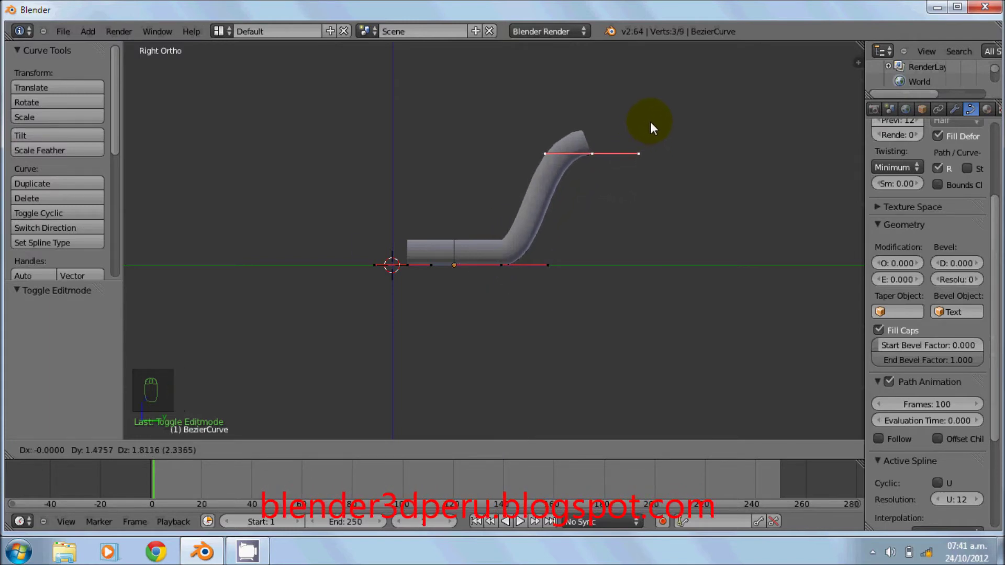
pyautogui.moveTo(656, 121); pyautogui.dragTo(744, 175)
pyautogui.press('e')
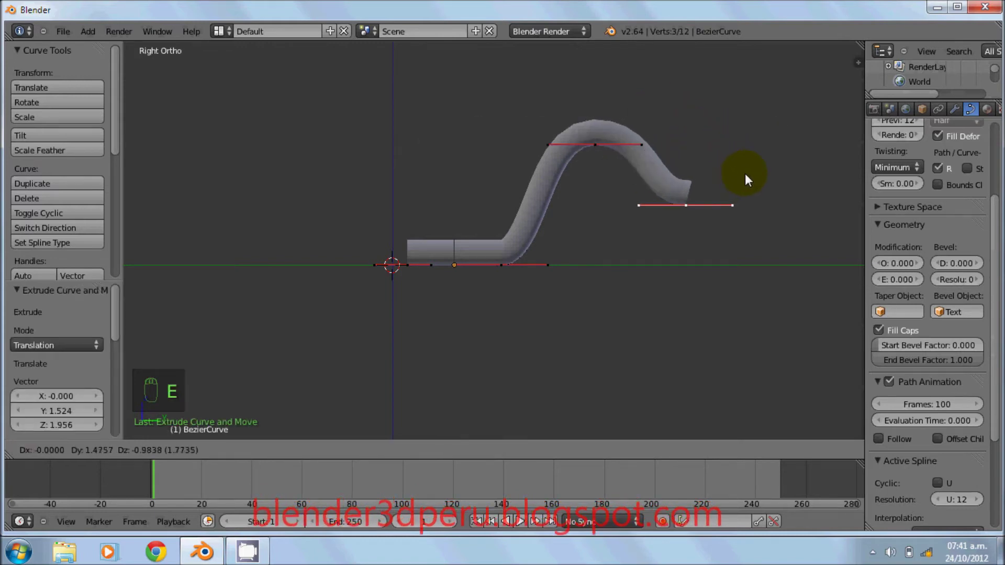
pyautogui.moveTo(762, 179); pyautogui.dragTo(540, 315)
pyautogui.moveTo(540, 315); pyautogui.dragTo(574, 315)
pyautogui.moveTo(540, 315); pyautogui.dragTo(477, 314)
# - Adjust the control-point handles into a smooth S-shaped wave and return to object mode
pyautogui.middleClick(477, 313)
pyautogui.moveTo(542, 306); pyautogui.dragTo(550, 293)
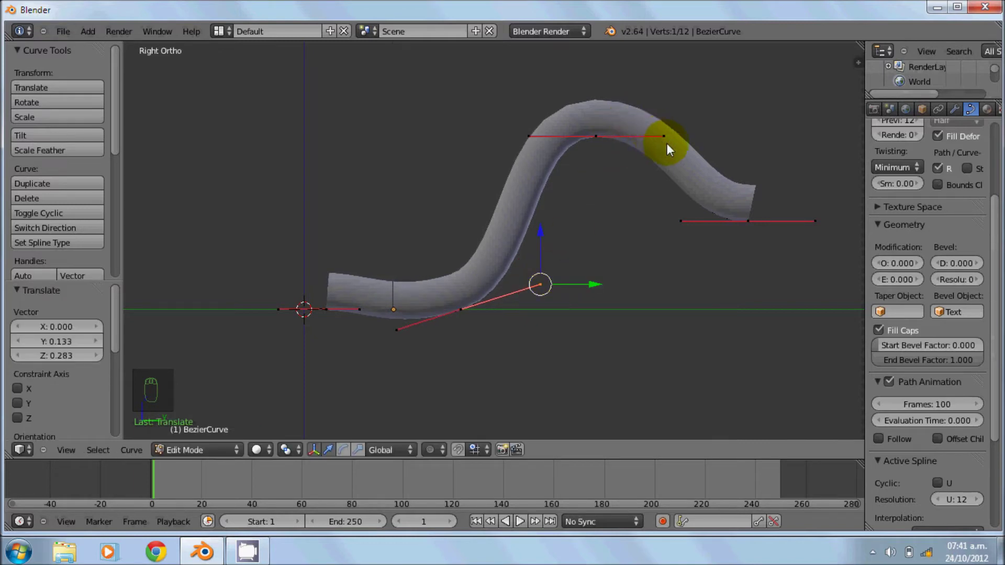
pyautogui.moveTo(678, 226); pyautogui.dragTo(695, 195)
pyautogui.moveTo(693, 211); pyautogui.dragTo(694, 163)
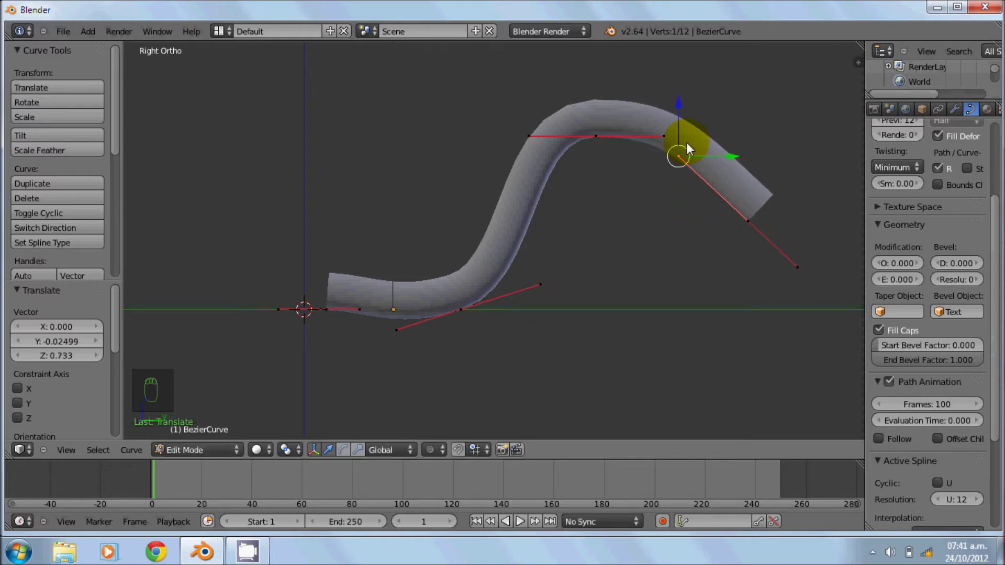
pyautogui.moveTo(606, 258); pyautogui.dragTo(610, 265)
pyautogui.moveTo(597, 236); pyautogui.dragTo(537, 224)
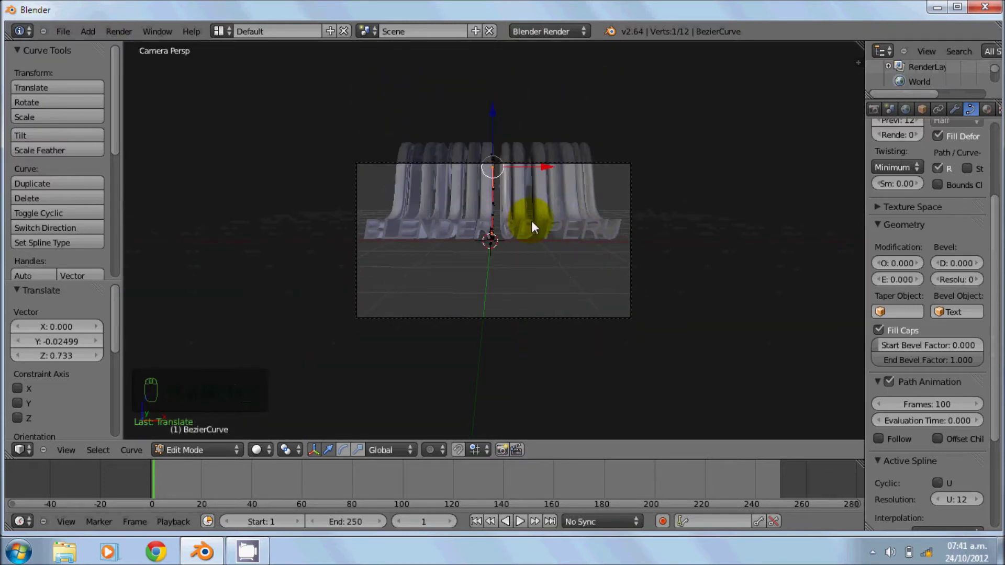
pyautogui.press('Tab')
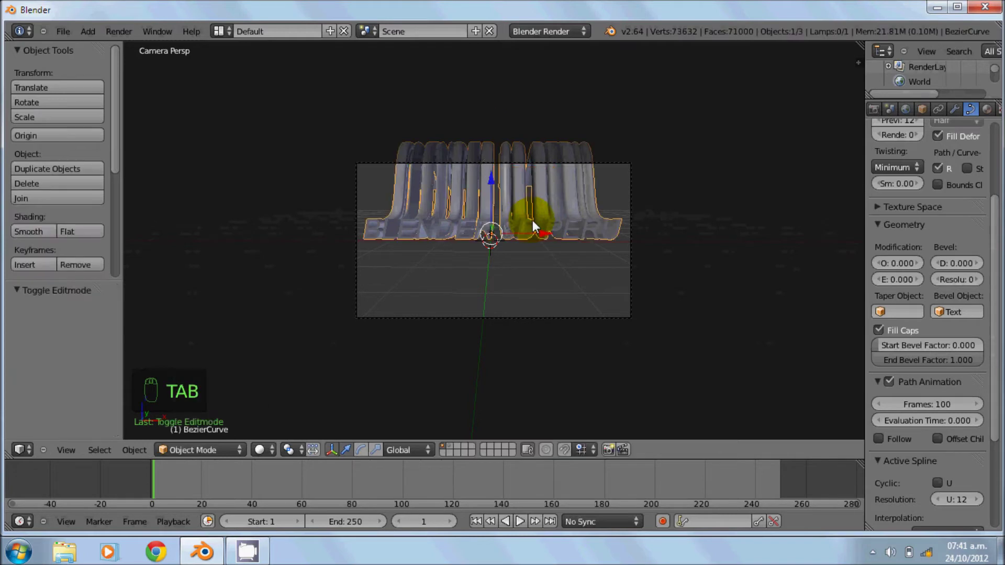
# - Select the camera and begin shifting it to lower the wavy title in its frame
pyautogui.moveTo(539, 224); pyautogui.dragTo(880, 328)
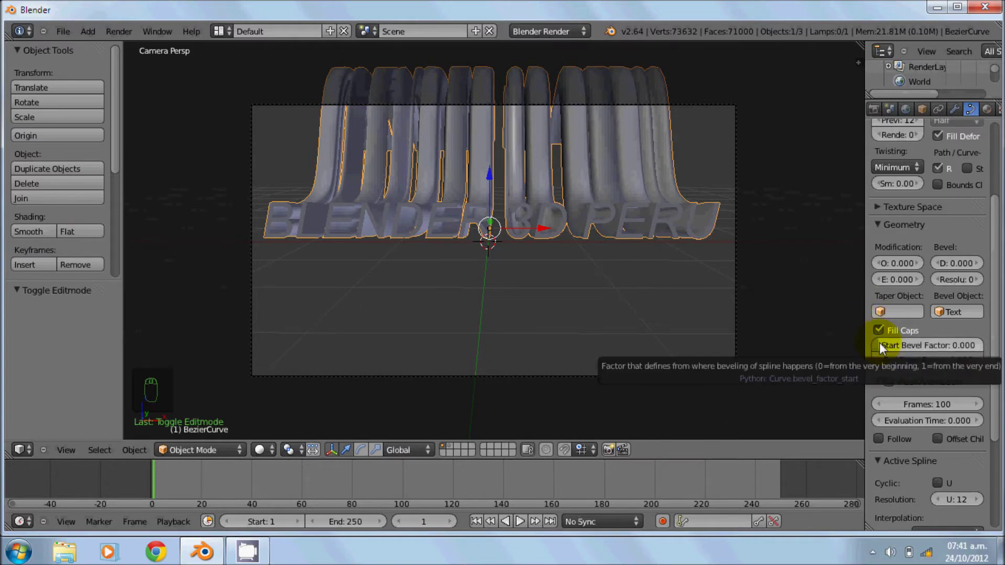
pyautogui.moveTo(886, 346); pyautogui.dragTo(906, 348)
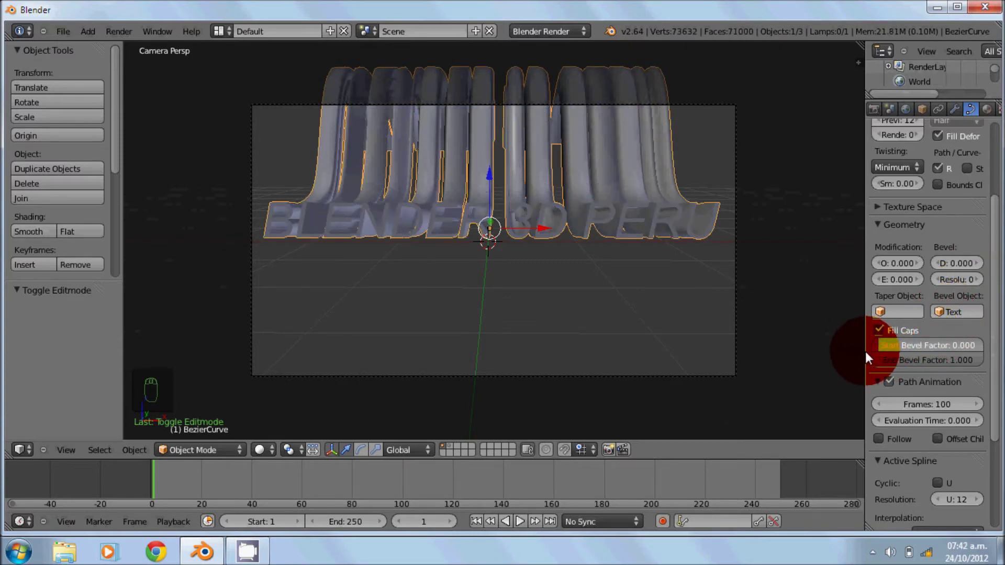
pyautogui.moveTo(491, 251); pyautogui.dragTo(510, 109)
pyautogui.moveTo(510, 110); pyautogui.dragTo(515, 191)
# - Move the camera to reframe the wavy text in its view
pyautogui.press('g')
pyautogui.click(515, 190)
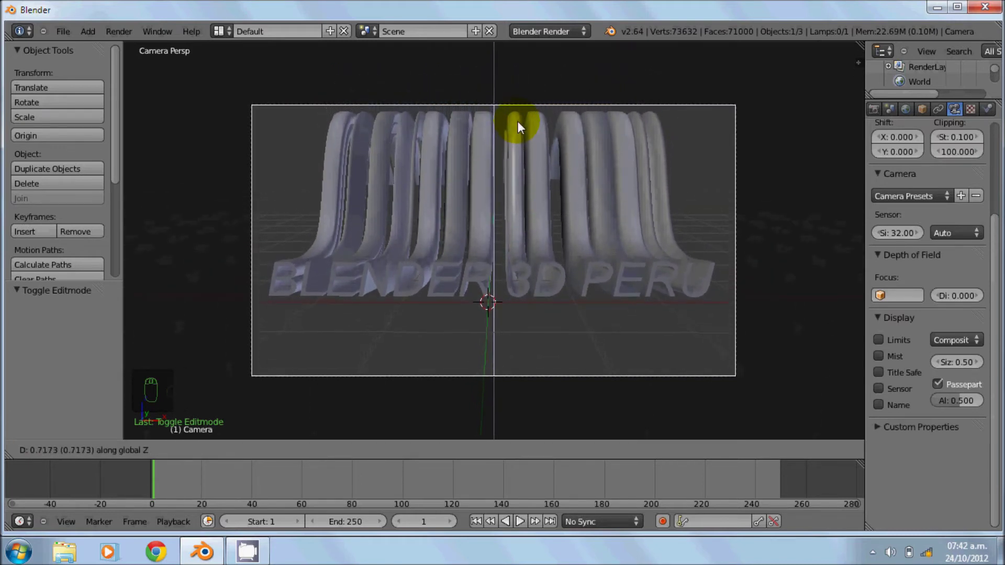
pyautogui.moveTo(522, 124); pyautogui.dragTo(549, 174)
pyautogui.moveTo(549, 174); pyautogui.dragTo(924, 247)
# - Raise the wave curve 0.75 units along Z and increase its spline resolution to 14
pyautogui.moveTo(924, 246); pyautogui.dragTo(939, 277)
pyautogui.middleClick(939, 276)
pyautogui.moveTo(939, 277); pyautogui.dragTo(939, 276)
pyautogui.moveTo(940, 276); pyautogui.dragTo(952, 290)
pyautogui.moveTo(951, 290); pyautogui.dragTo(951, 290)
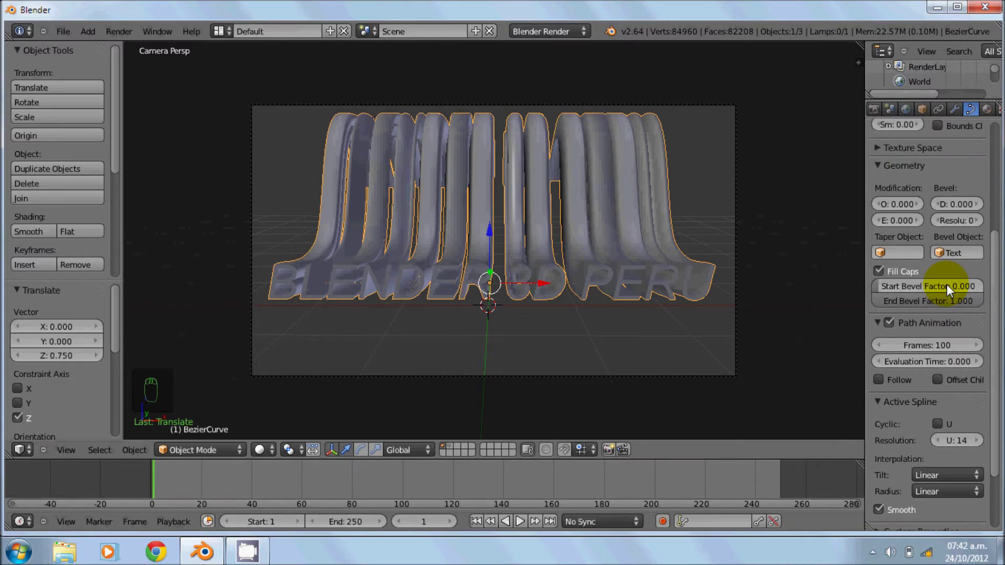
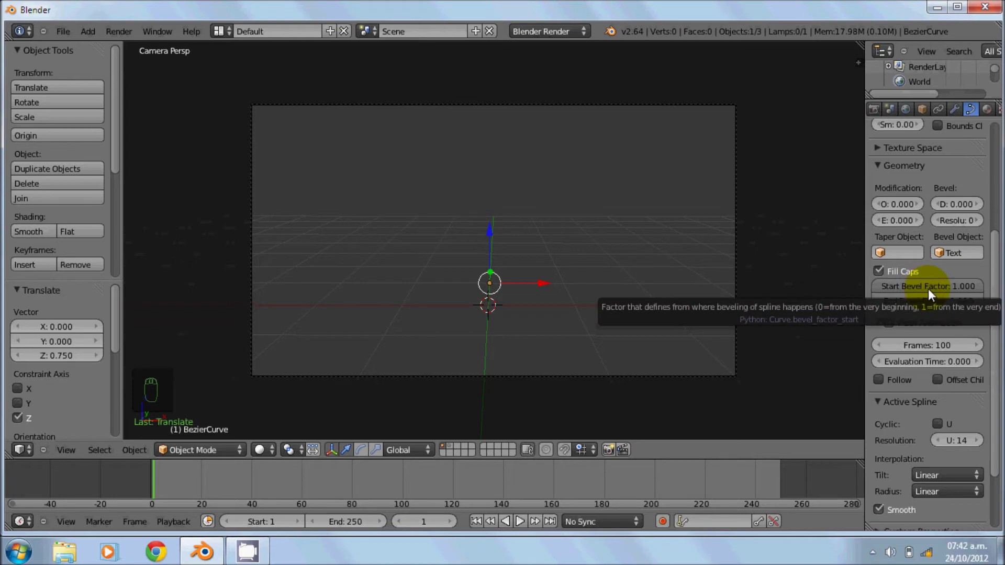
# - Keyframe Start Bevel Factor at 1 on frame 1 and at 0 on frame 100
pyautogui.press('|')
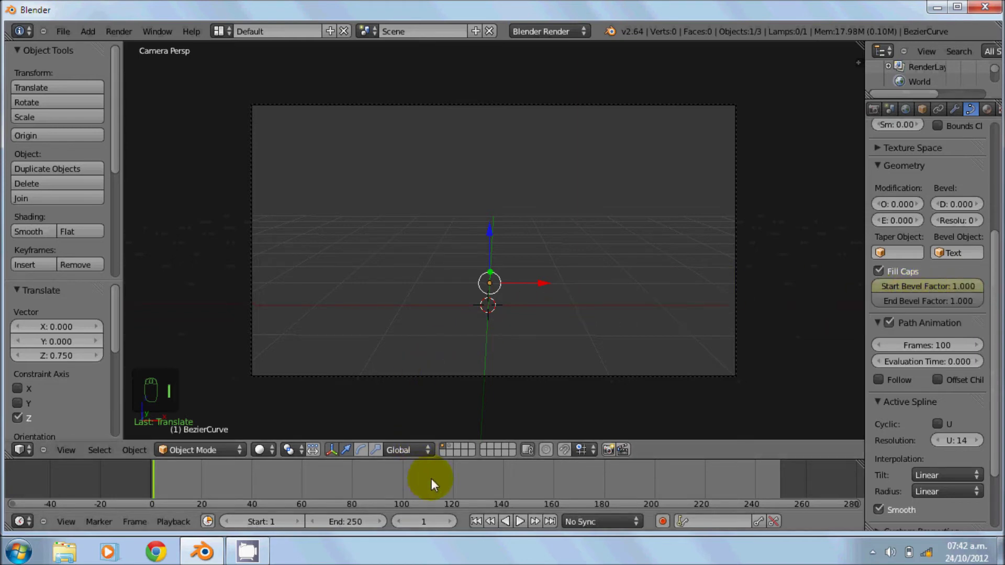
pyautogui.moveTo(407, 489); pyautogui.dragTo(974, 295)
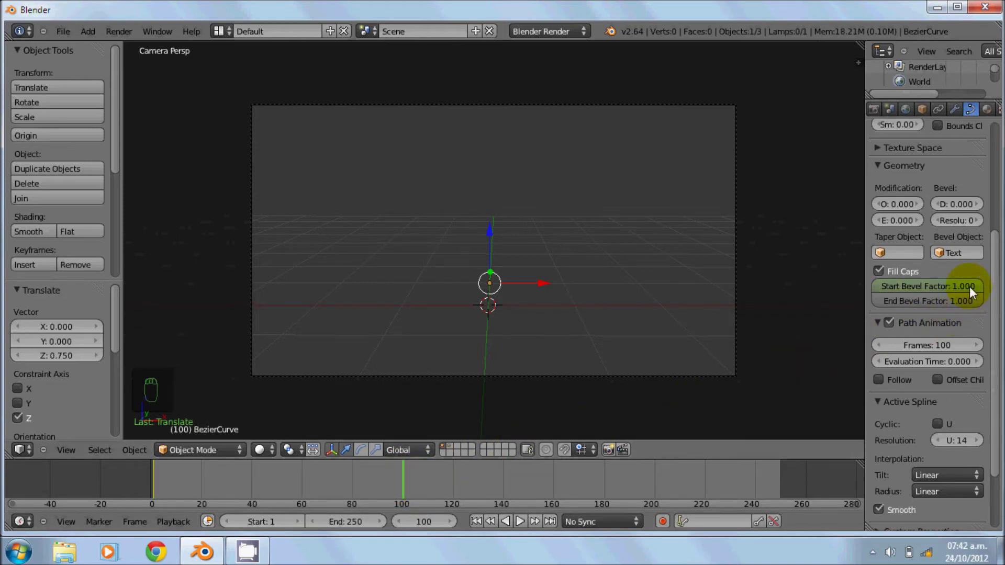
pyautogui.moveTo(976, 290); pyautogui.dragTo(837, 296)
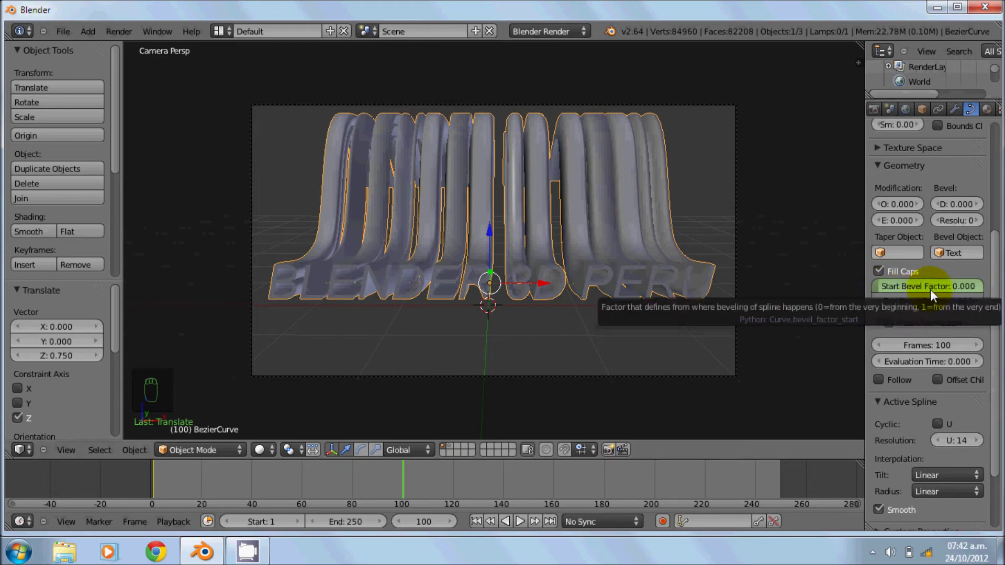
pyautogui.press('i')
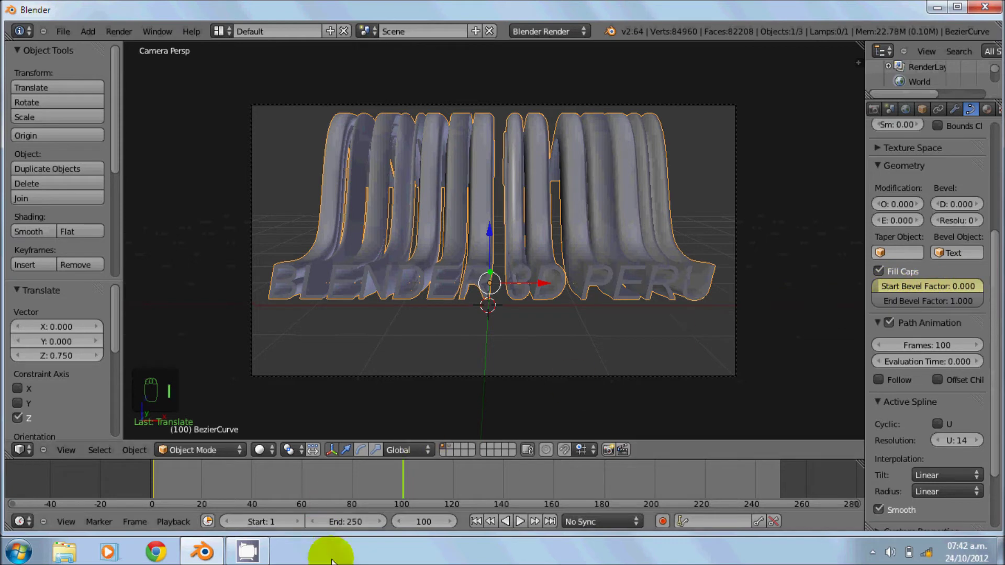
# - Play the bevel-growth animation, then stop and rewind to frame 1
pyautogui.moveTo(482, 522); pyautogui.dragTo(528, 339)
pyautogui.press('alt+a')
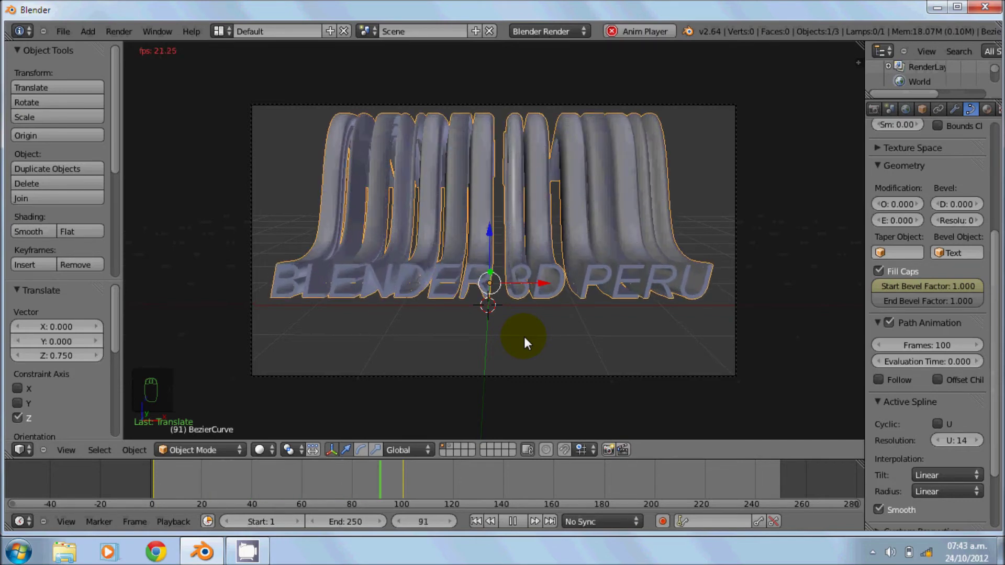
pyautogui.press('Escape')
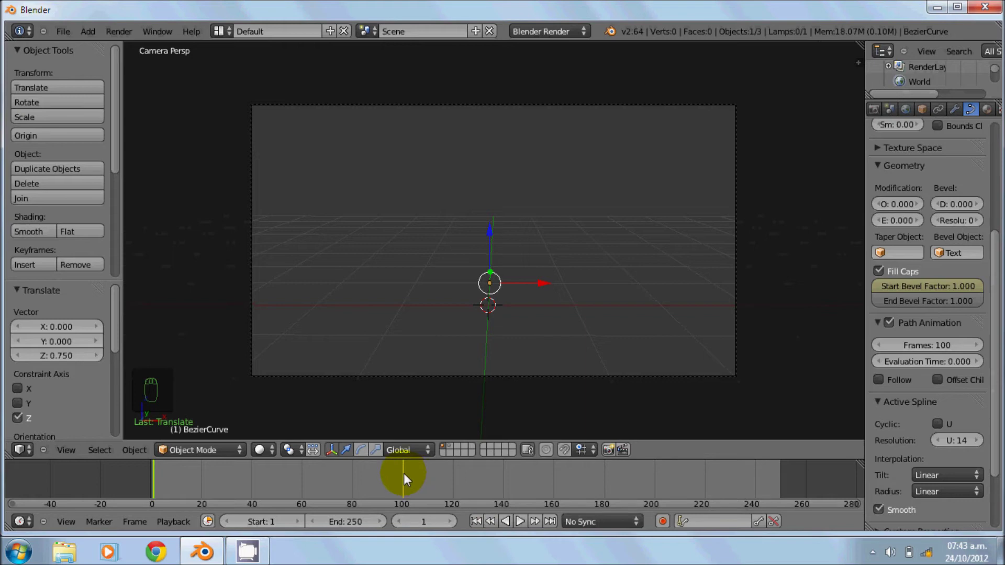
# - Return to frame 100, view the scene from the side and add a new mesh plane
pyautogui.moveTo(409, 479); pyautogui.dragTo(457, 239)
pyautogui.moveTo(456, 238); pyautogui.dragTo(572, 285)
pyautogui.press('KP_1')
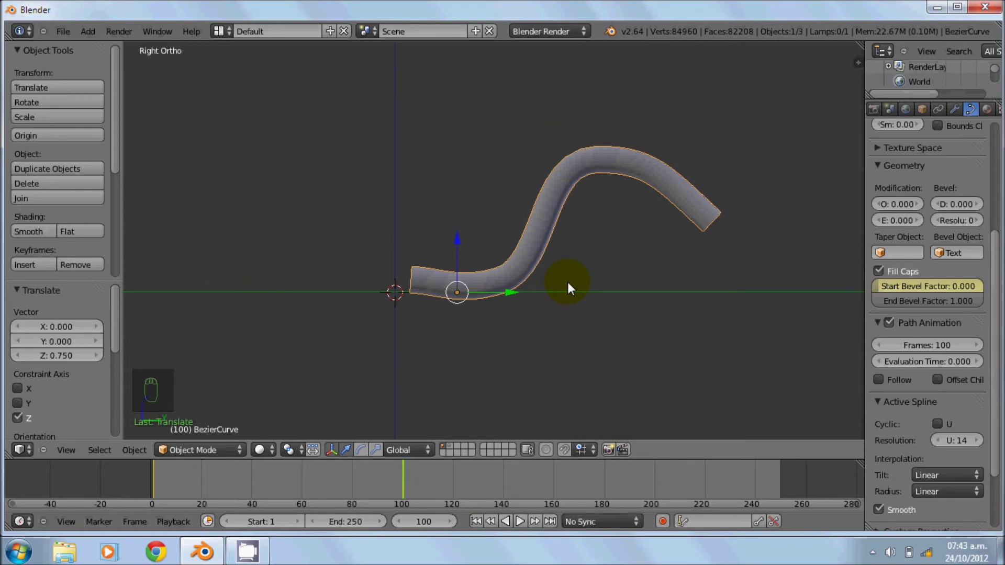
pyautogui.press('shift+a')
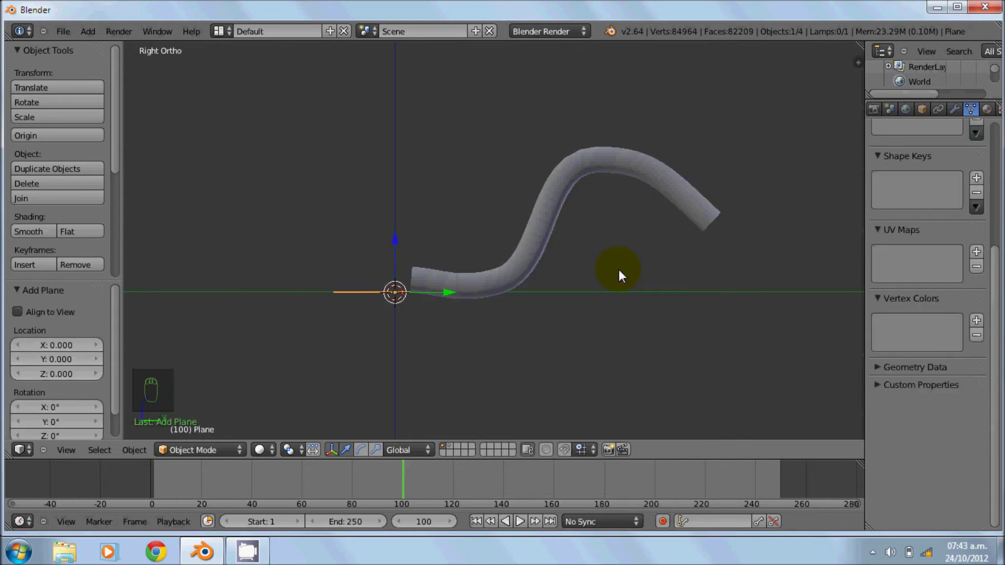
# - Scale the plane up about 2.5 times and lower it along Z just beneath the text
pyautogui.press('s')
pyautogui.moveTo(678, 284); pyautogui.dragTo(420, 278)
pyautogui.press('z')
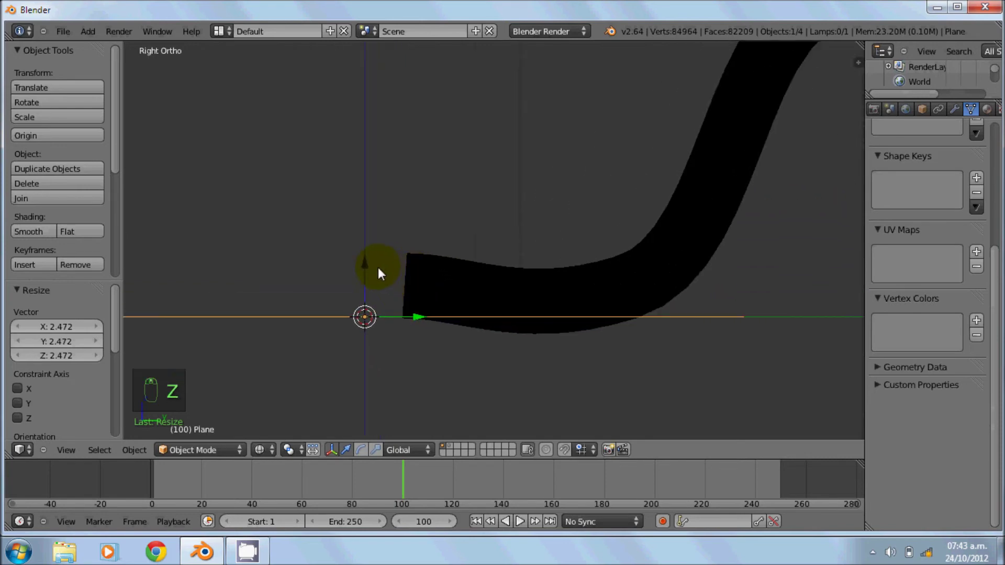
pyautogui.moveTo(370, 269); pyautogui.dragTo(370, 284)
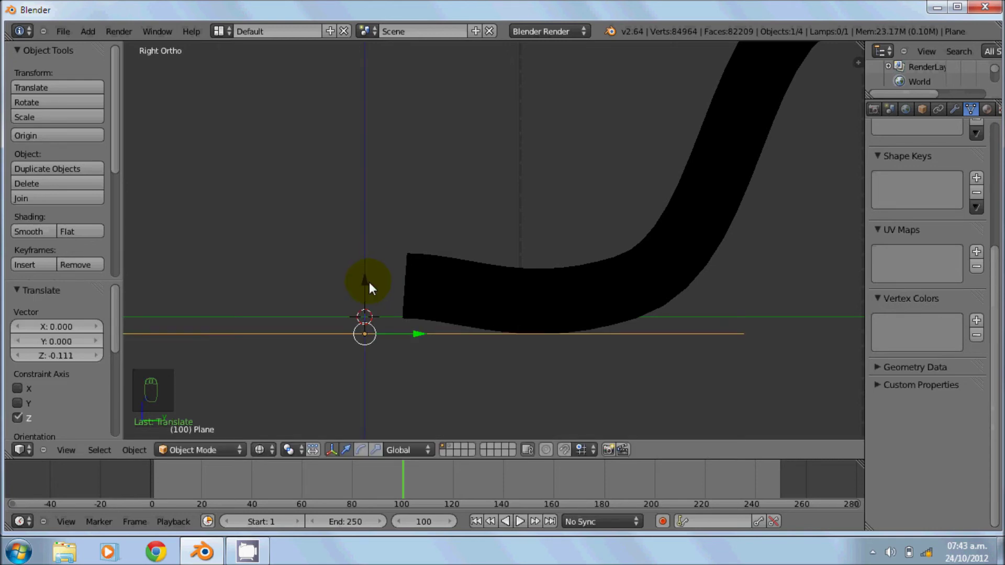
pyautogui.moveTo(480, 293); pyautogui.dragTo(515, 296)
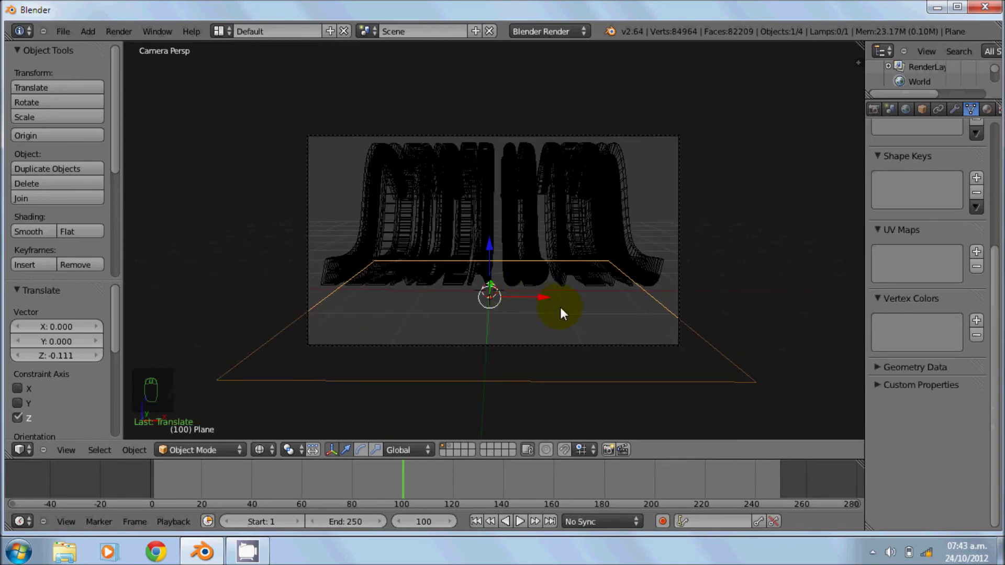
# - In Edit Mode select the plane's back edge and stretch it about twice as wide along X
pyautogui.press('Tab')
pyautogui.moveTo(390, 266); pyautogui.dragTo(610, 264)
pyautogui.moveTo(610, 264); pyautogui.dragTo(577, 253)
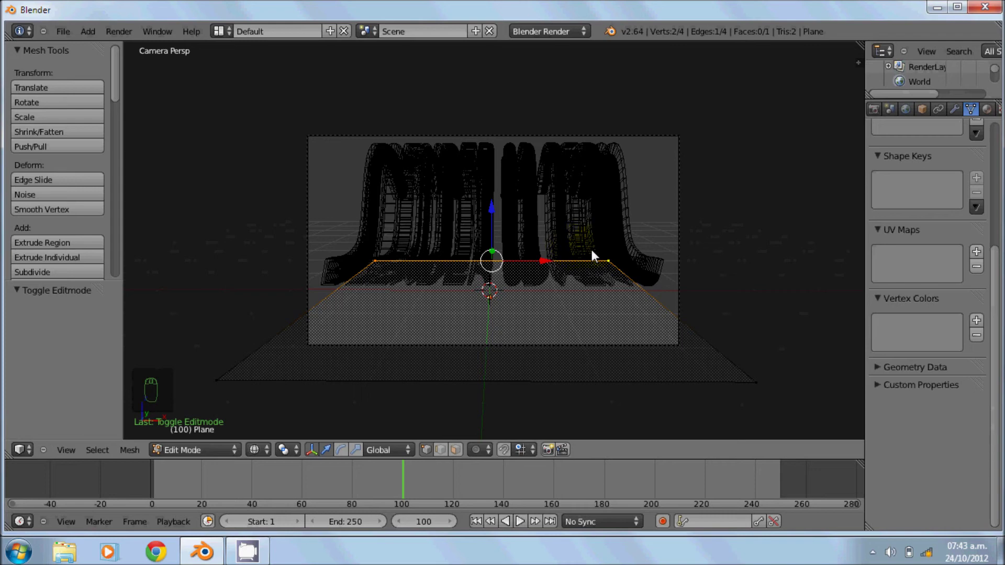
pyautogui.press('s')
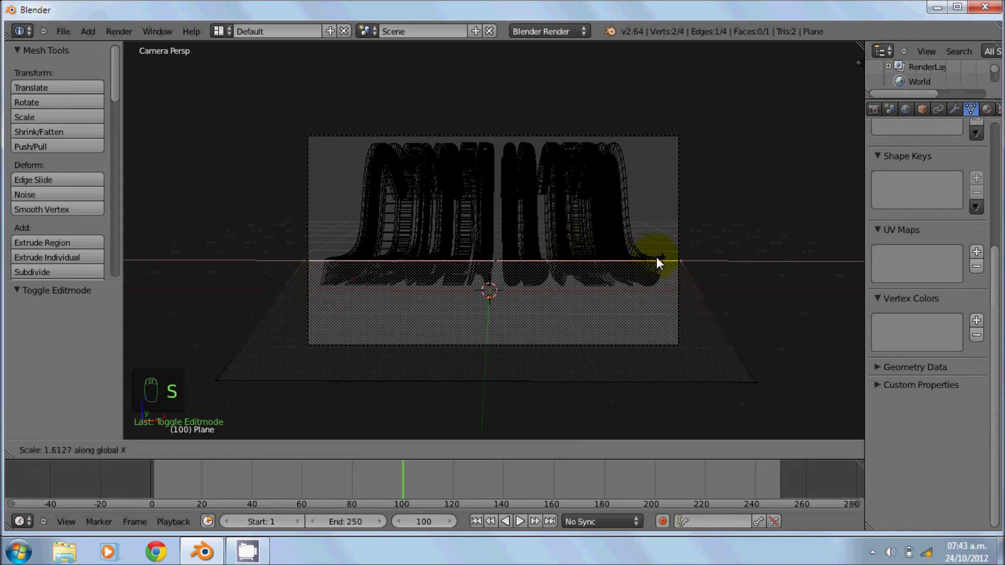
pyautogui.moveTo(699, 264); pyautogui.dragTo(567, 253)
pyautogui.press('g')
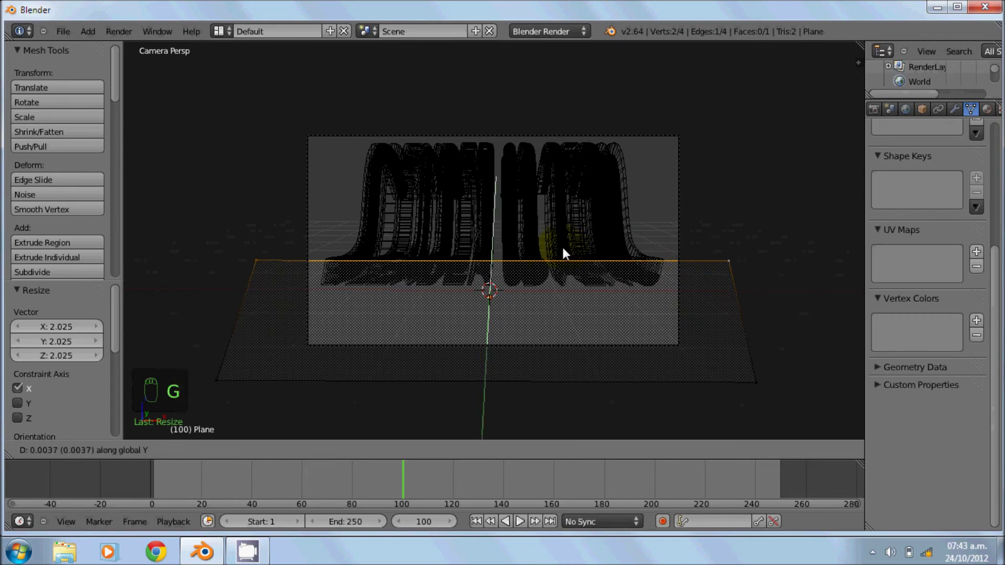
pyautogui.moveTo(576, 218); pyautogui.dragTo(598, 269)
# - Push the back edge far behind the text, leave Edit Mode and show solid shading
pyautogui.press('s')
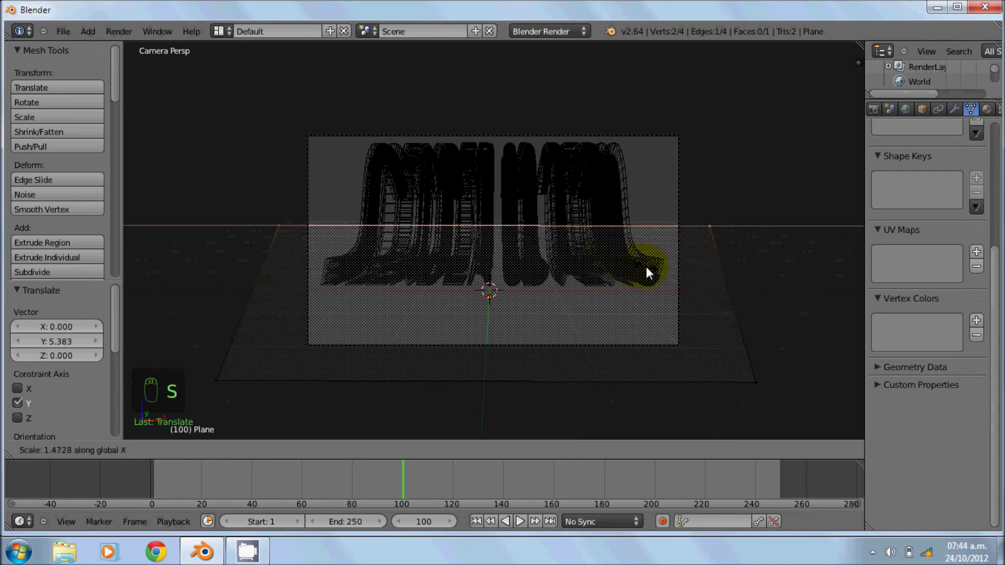
pyautogui.moveTo(651, 272); pyautogui.dragTo(652, 272)
pyautogui.press('Tab')
pyautogui.press('z')
pyautogui.middleClick(551, 276)
# - Give the text a new material with a cream diffuse colour and zero specular intensity
pyautogui.moveTo(551, 274); pyautogui.dragTo(929, 213)
pyautogui.click(928, 213)
pyautogui.moveTo(928, 213); pyautogui.dragTo(928, 213)
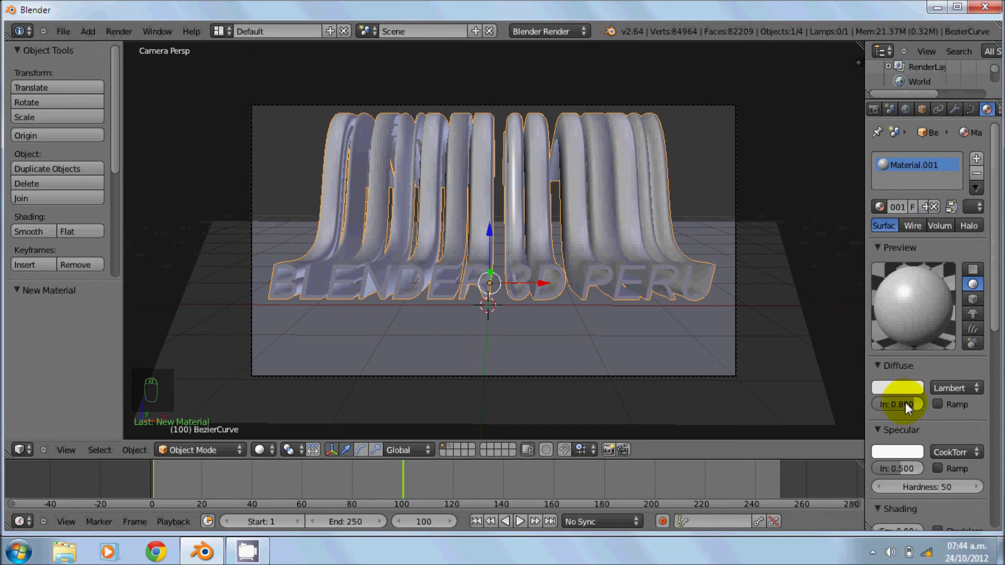
pyautogui.moveTo(914, 407); pyautogui.dragTo(846, 256)
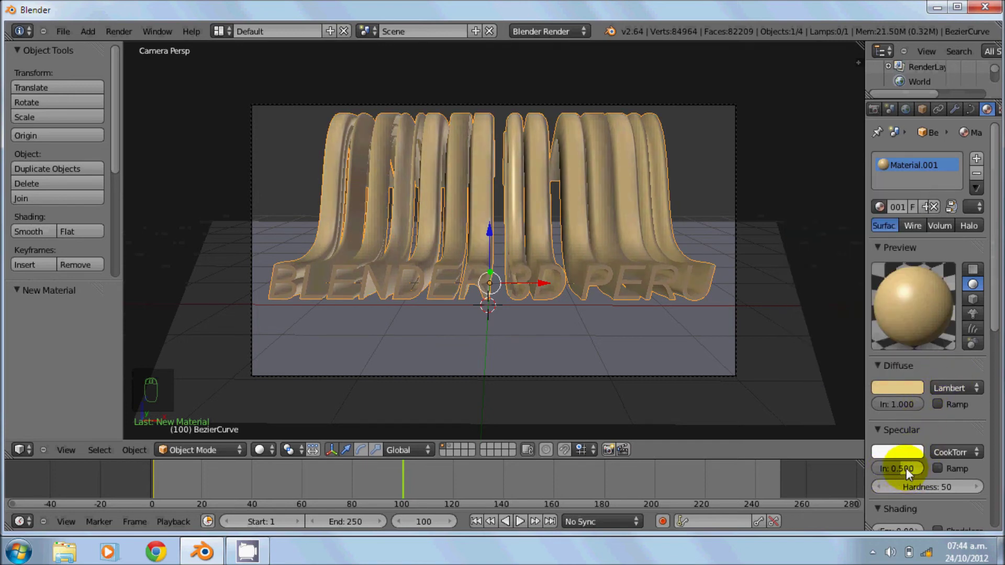
pyautogui.moveTo(913, 472); pyautogui.dragTo(868, 475)
pyautogui.moveTo(868, 475); pyautogui.dragTo(868, 475)
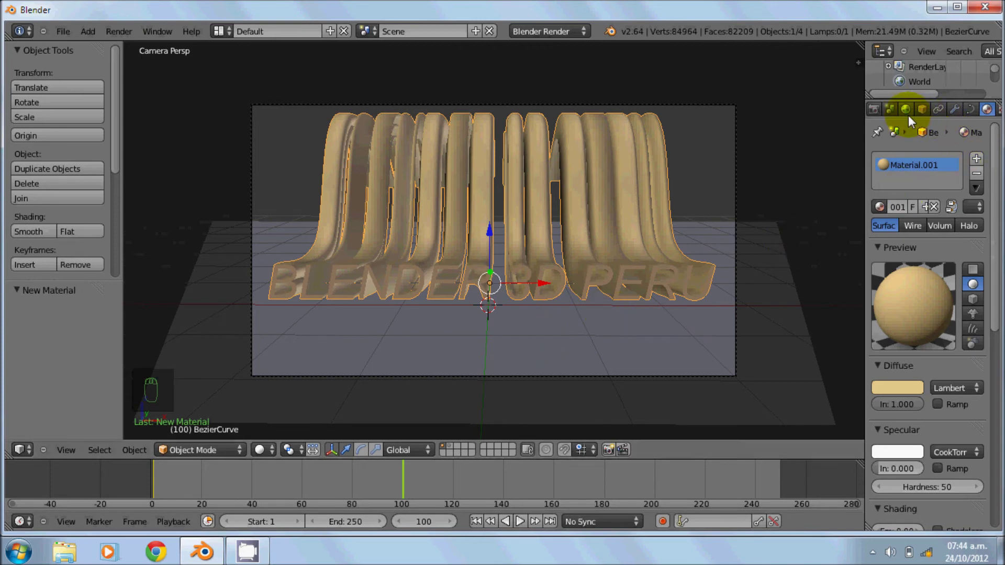
# - Set a pale cream horizon colour and switch on Ambient Occlusion in the world settings
pyautogui.moveTo(912, 117); pyautogui.dragTo(892, 357)
pyautogui.moveTo(891, 356); pyautogui.dragTo(897, 225)
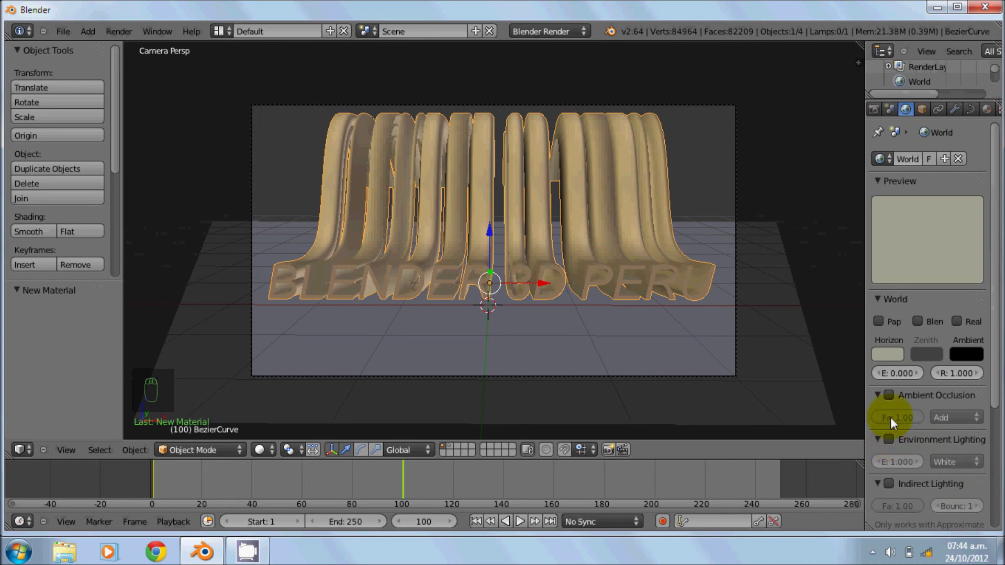
pyautogui.moveTo(896, 398); pyautogui.dragTo(895, 410)
pyautogui.moveTo(899, 412); pyautogui.dragTo(633, 356)
pyautogui.moveTo(633, 356); pyautogui.dragTo(992, 106)
pyautogui.middleClick(992, 105)
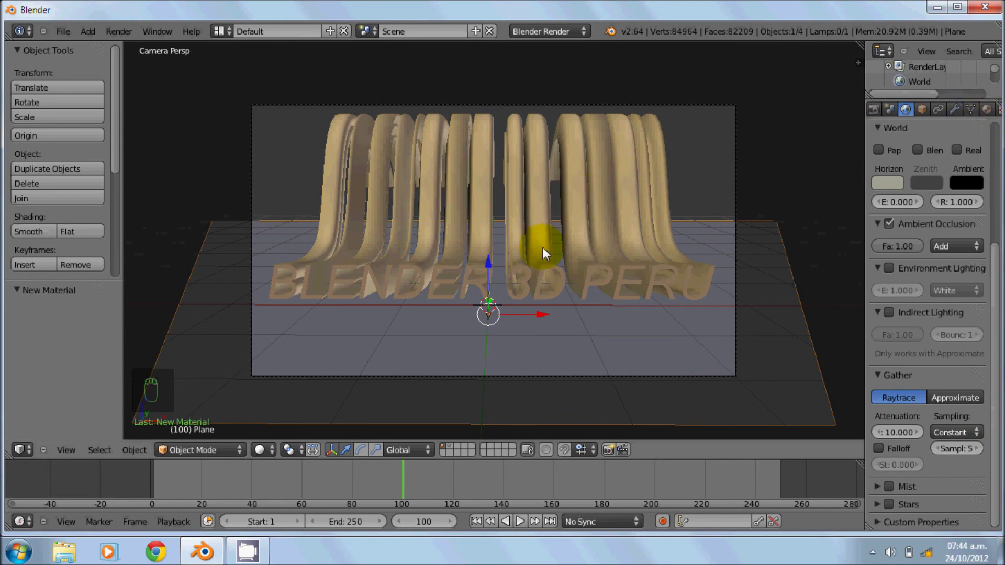
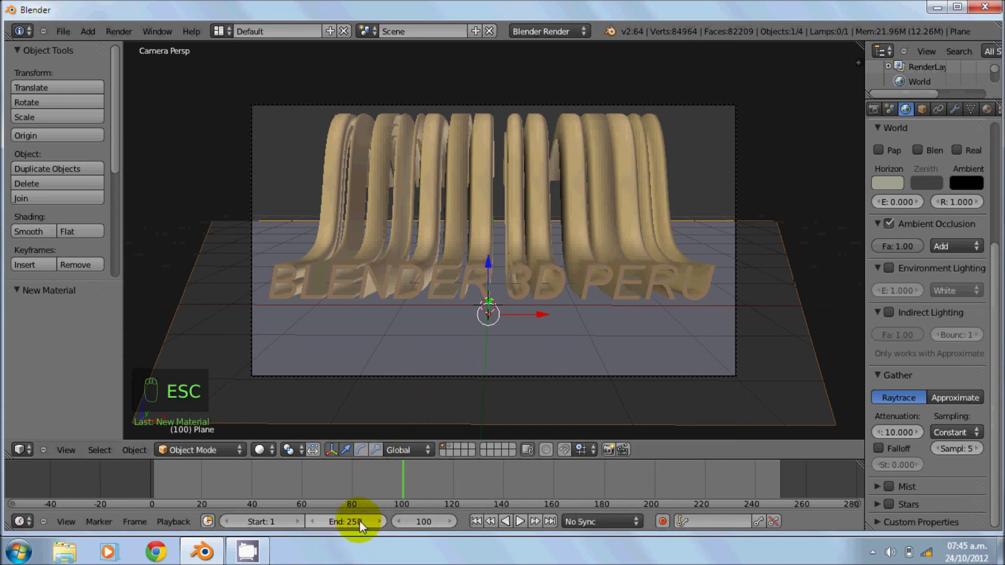
# - Set the end frame to 100, jump to frame 1 and play the animation
pyautogui.moveTo(364, 526); pyautogui.dragTo(364, 526)
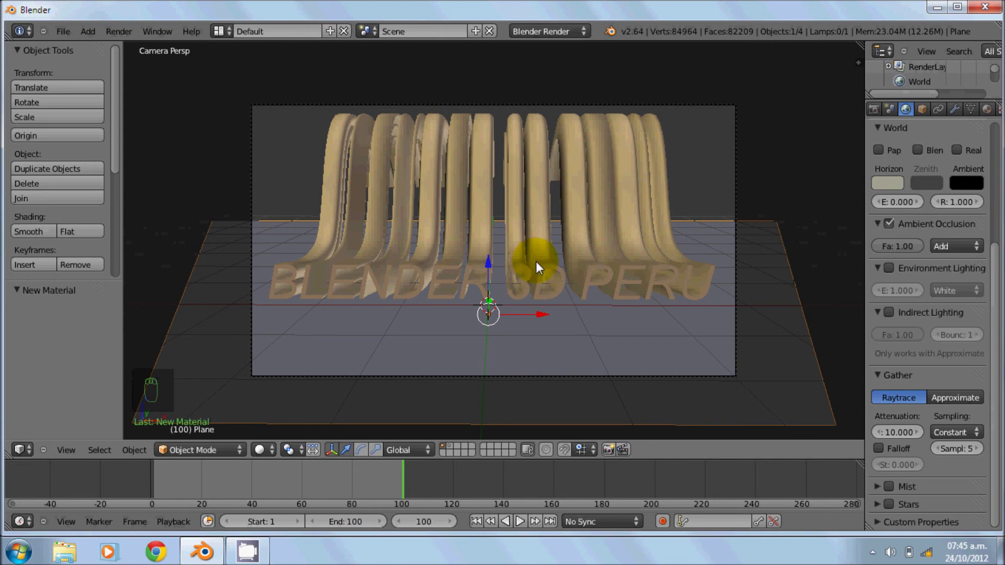
pyautogui.moveTo(540, 267); pyautogui.dragTo(876, 262)
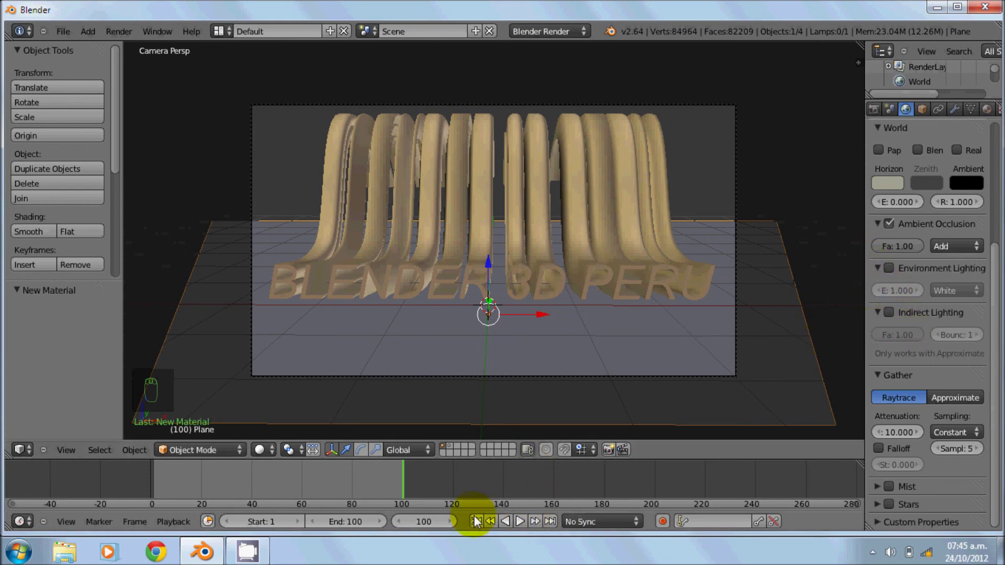
pyautogui.moveTo(485, 524); pyautogui.dragTo(560, 278)
pyautogui.press('alt+a')
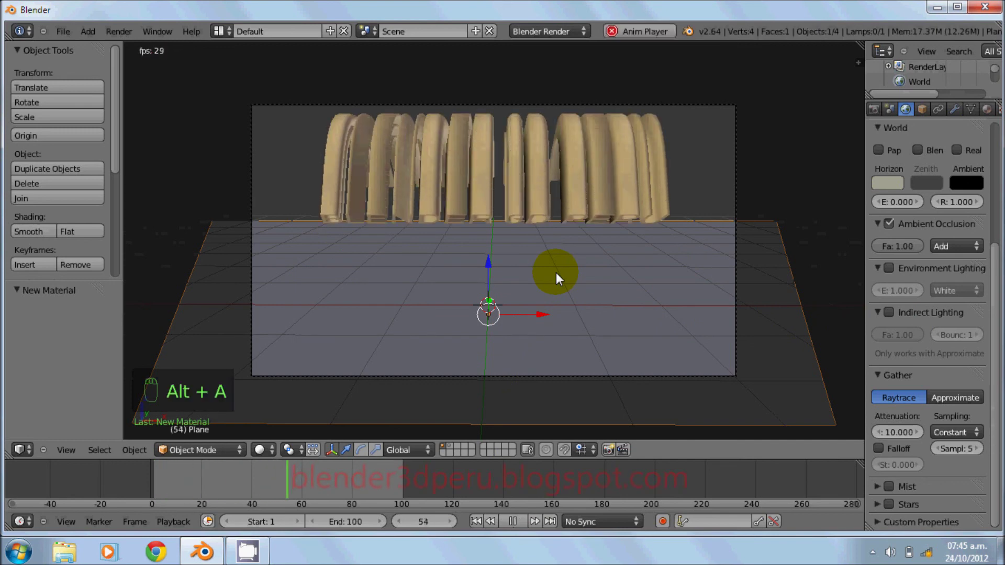